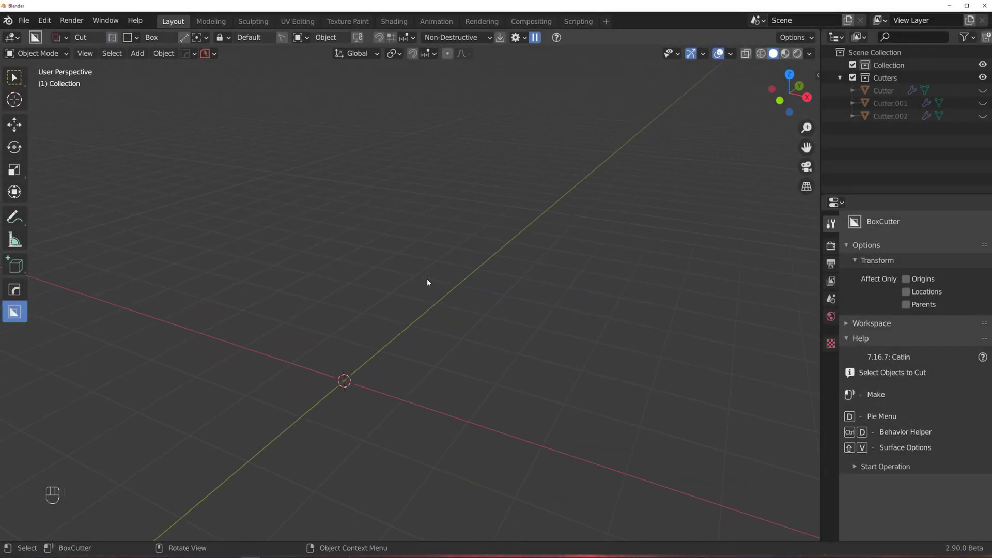
Step: Add a Quad Sphere mesh at the world origin via Shift+A
key(shift+a)
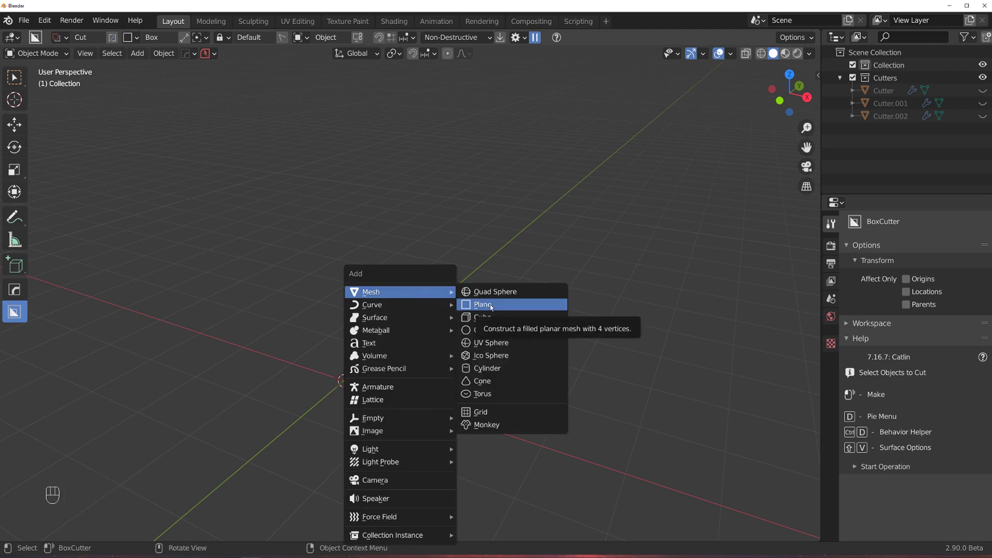
key(KP_5)
key(KP_5)
drag(441, 271, 460, 237)
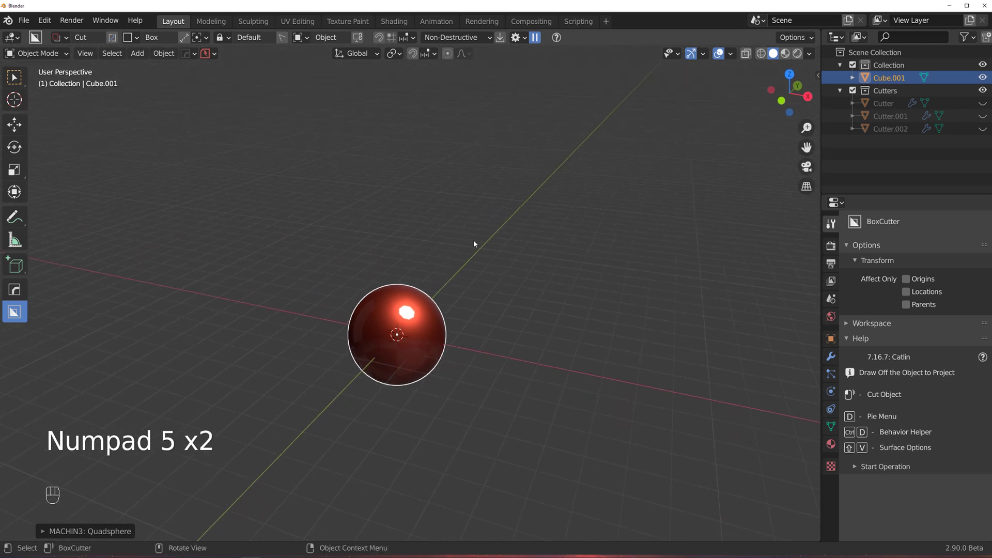
Step: Orbit and zoom the viewport in toward the new sphere
middle_click(487, 238)
drag(503, 259, 446, 258)
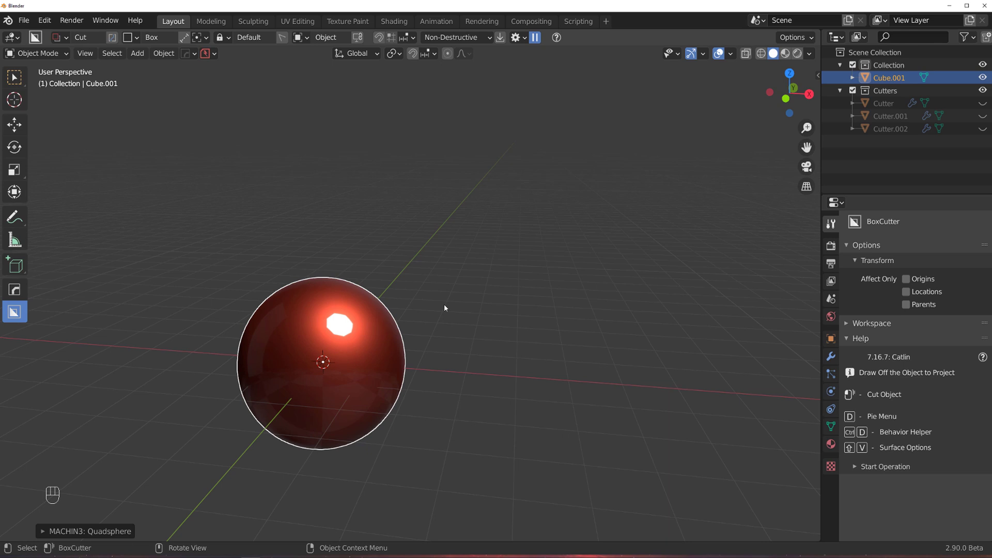
middle_click(427, 323)
drag(478, 318, 495, 295)
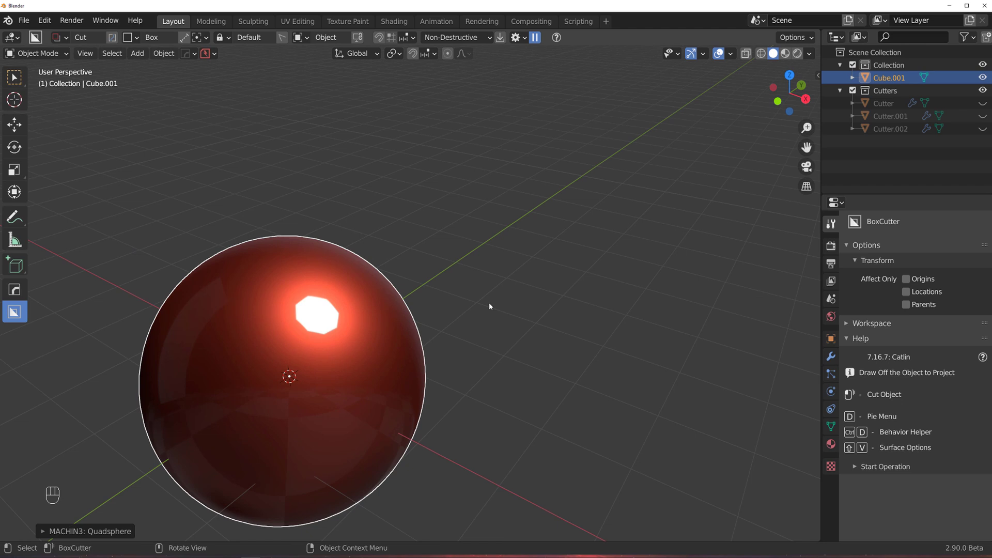
Step: From top orthographic view, box-cut two narrow slots across the sphere, undoing a first stray cut
key(`)
drag(340, 202, 349, 380)
key(ctrl+z)
key(KP_5)
drag(351, 198, 349, 380)
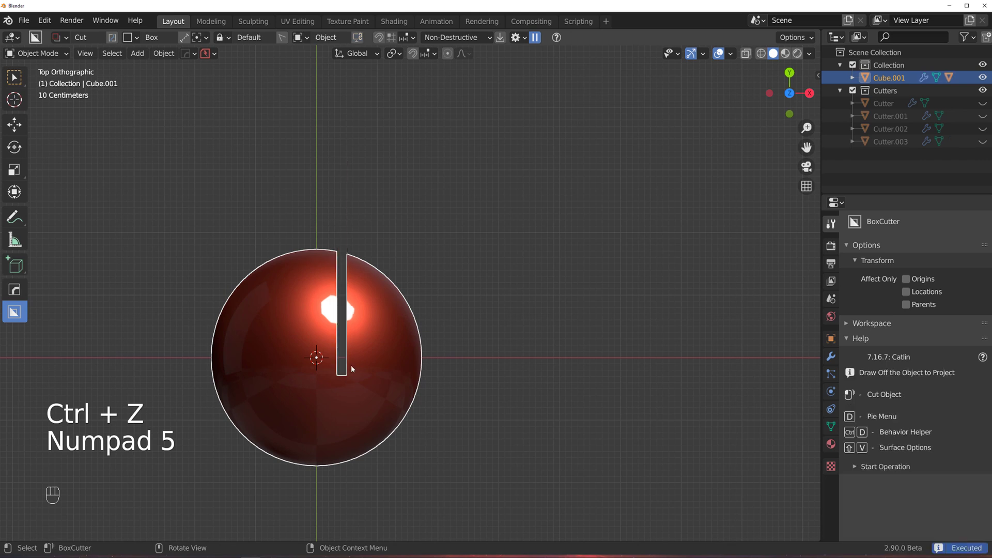
drag(382, 380, 372, 400)
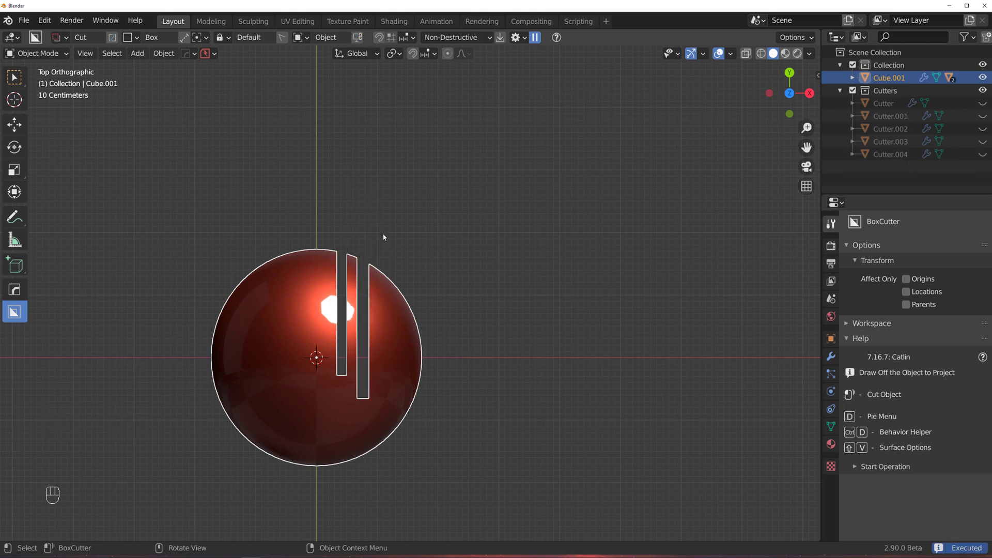
Step: Box-cut a third long slot through the sphere's top
drag(392, 284, 400, 374)
drag(454, 354, 400, 295)
drag(399, 304, 305, 325)
Step: Orbit back into perspective to view the cut slots
middle_click(292, 327)
key(KP_5)
drag(544, 252, 563, 251)
middle_click(532, 245)
middle_click(530, 245)
middle_click(504, 274)
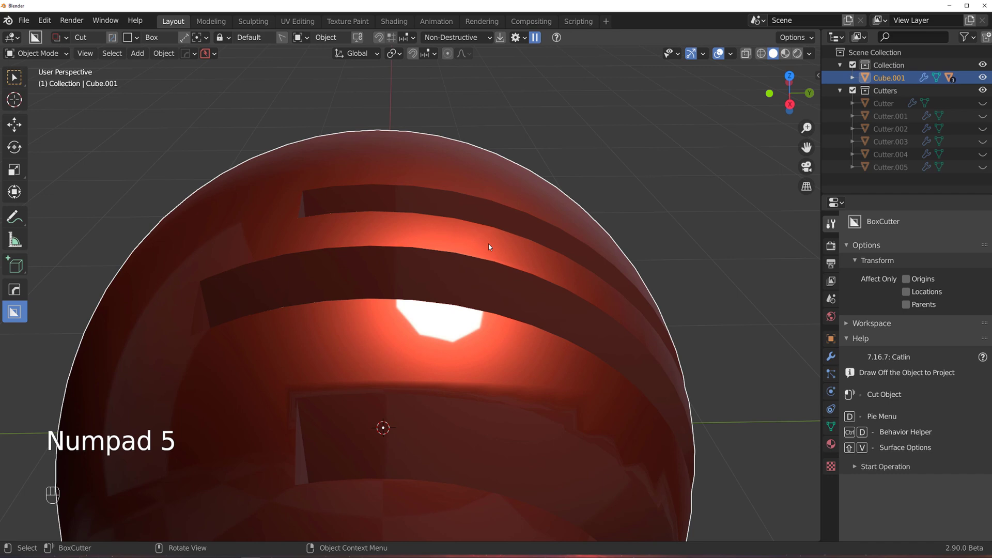
Step: Shade the slotted sphere smooth with a 30° auto smooth angle via the Q menu
key(q)
key(ctrl+z)
key(Tab)
key(Tab)
key(q)
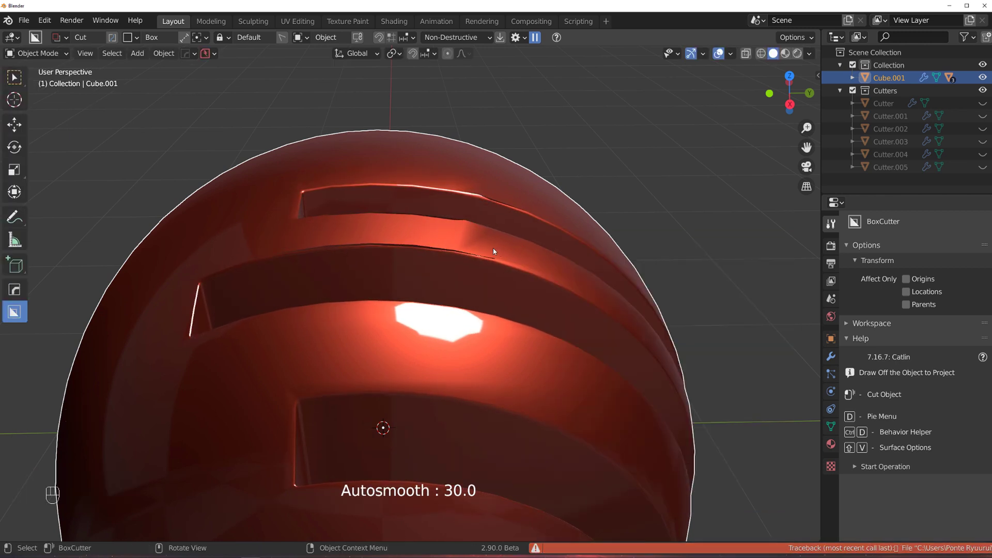
Step: Orbit around the sphere to inspect how the slots shade
drag(494, 267, 524, 268)
drag(510, 267, 473, 263)
drag(837, 423, 499, 290)
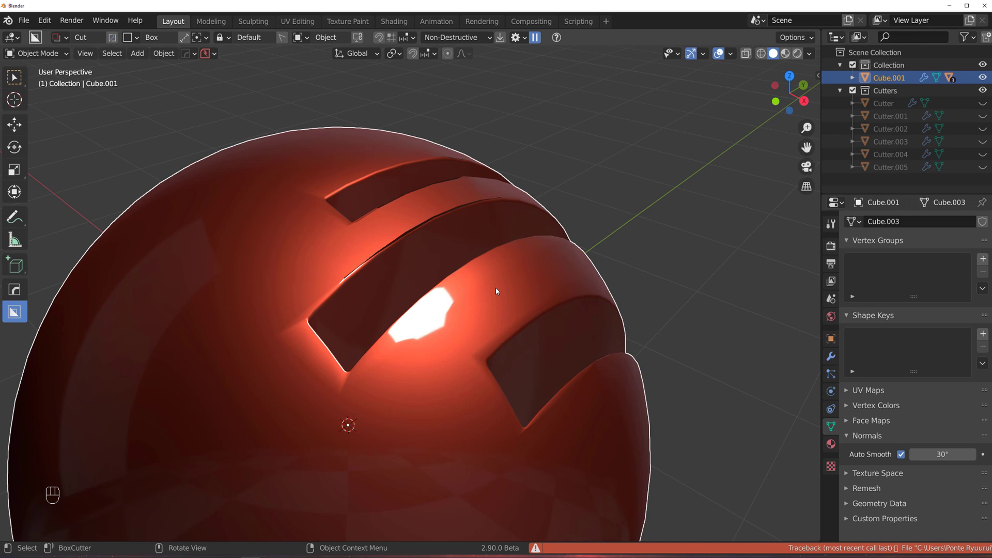
drag(498, 288, 610, 187)
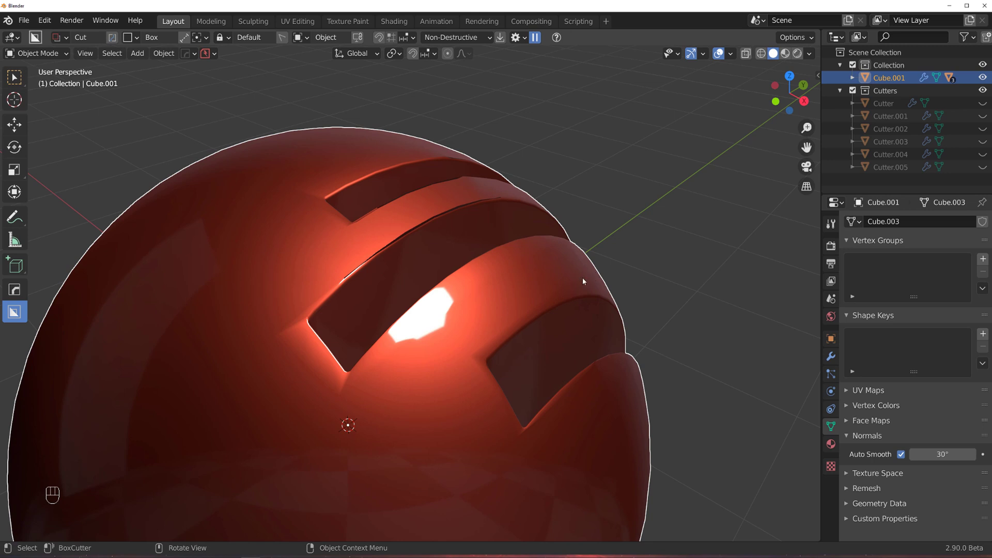
drag(489, 252, 481, 244)
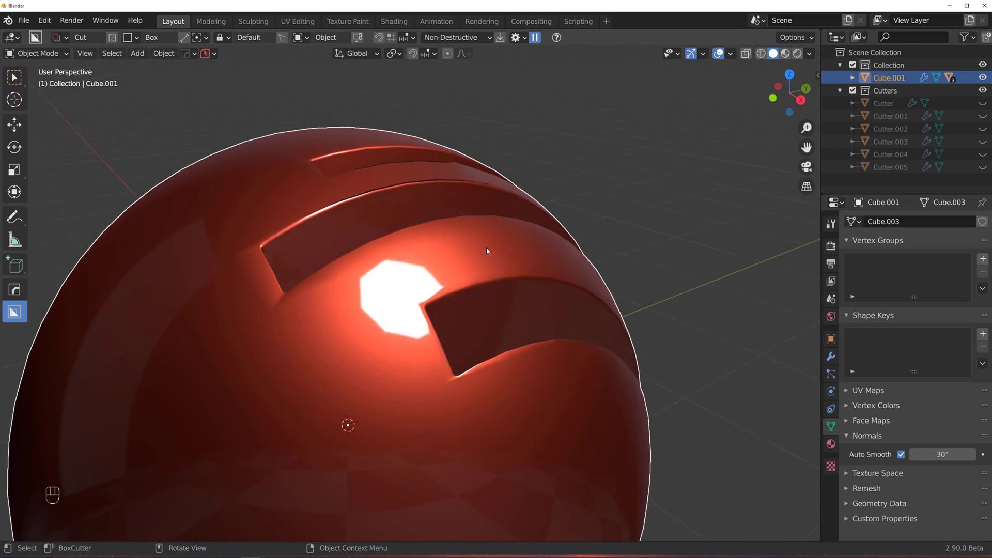
drag(478, 208, 491, 249)
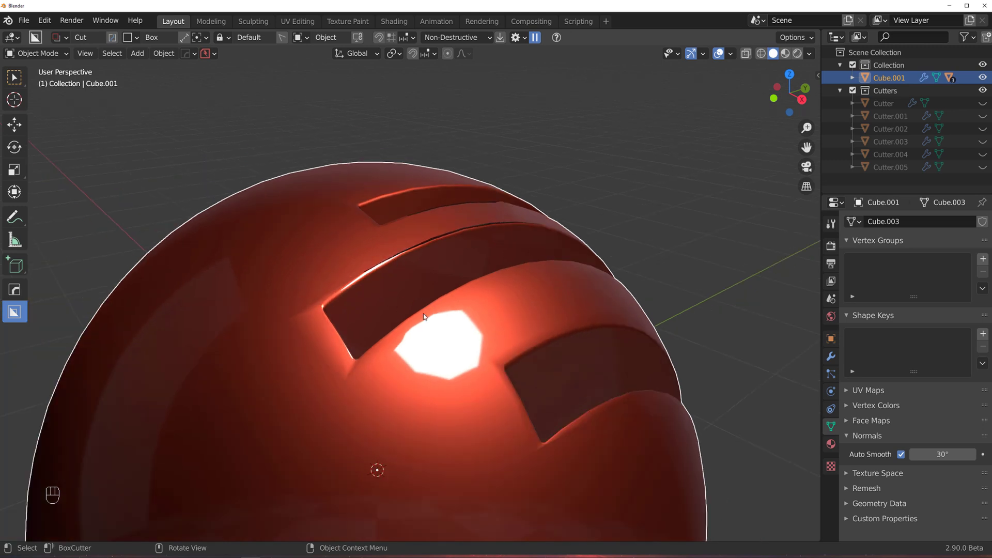
Step: Move in close to examine a slot edge and corner
middle_click(435, 315)
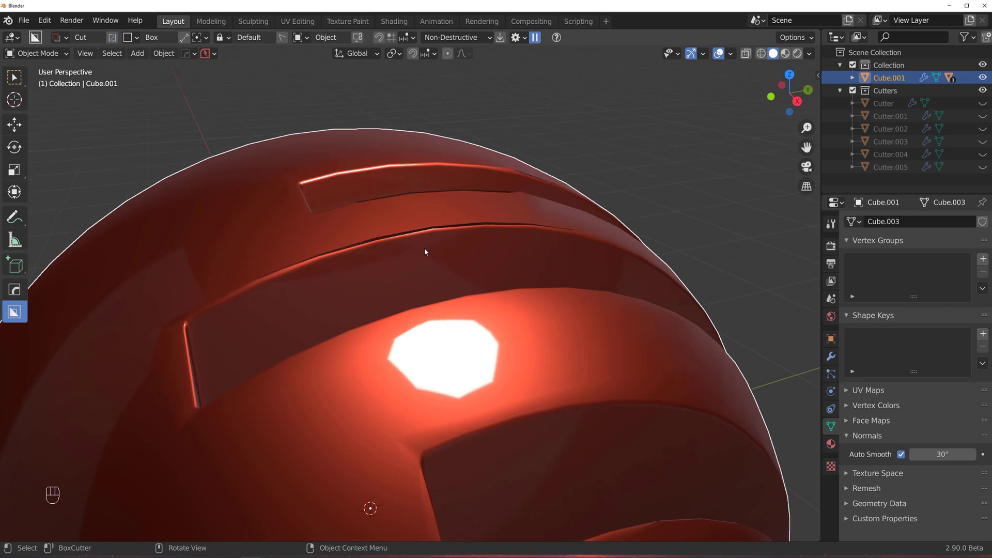
drag(393, 284, 517, 291)
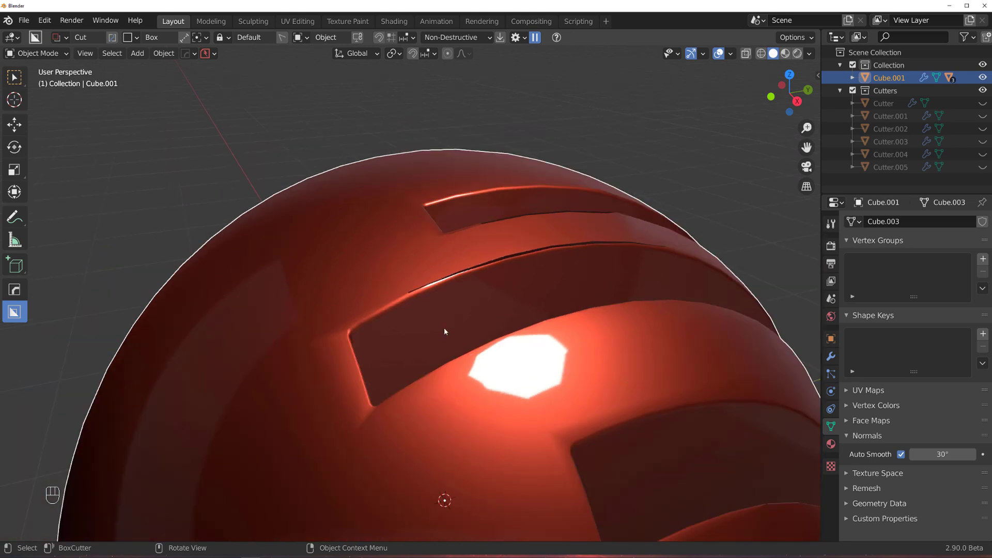
middle_click(455, 332)
drag(571, 326, 464, 281)
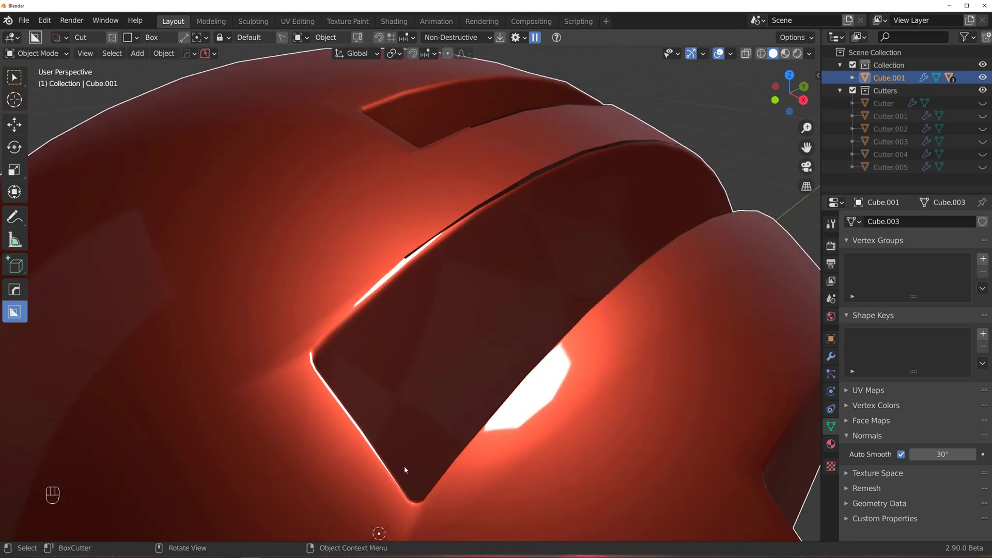
drag(487, 317, 475, 261)
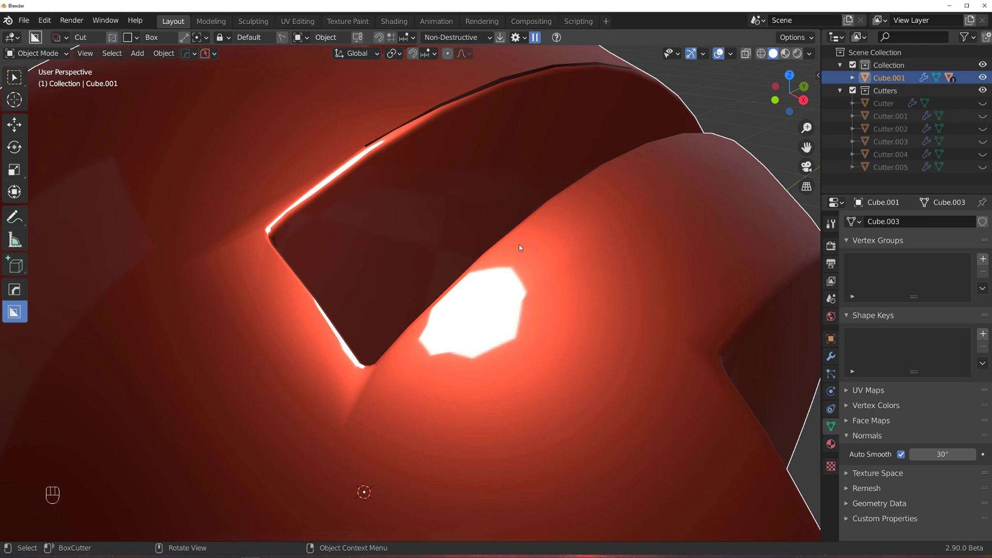
Step: In the HOps Helper enable Apply sharp with a 30° sharpness angle
key(ctrl+`)
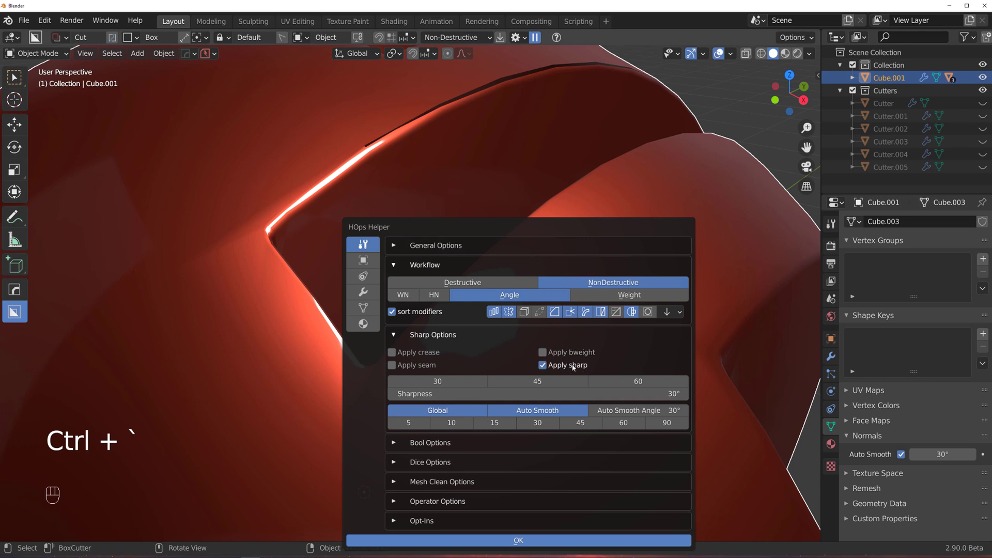
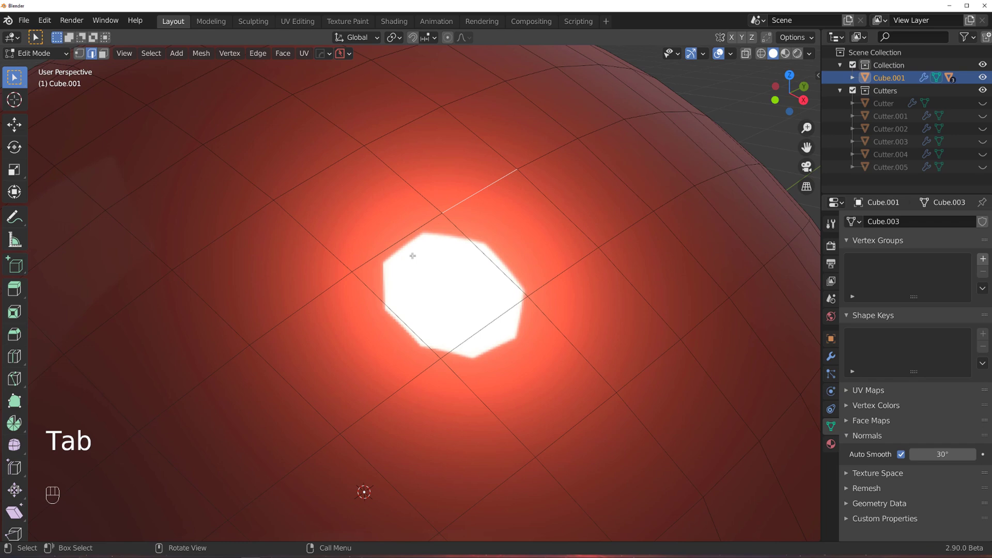
Step: Smart Apply the slot cutters into the sphere's mesh and check it in edit mode
key(Tab)
key(q)
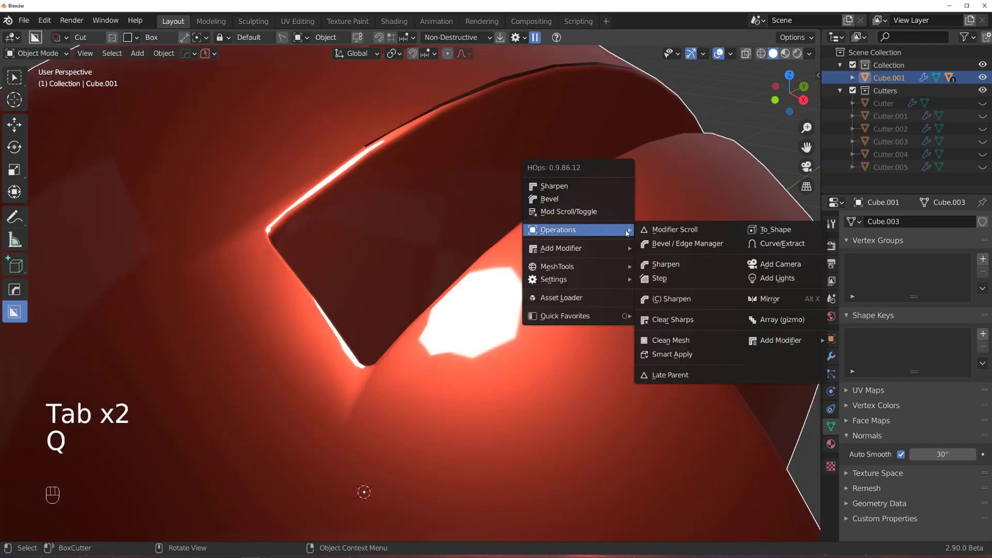
key(Tab)
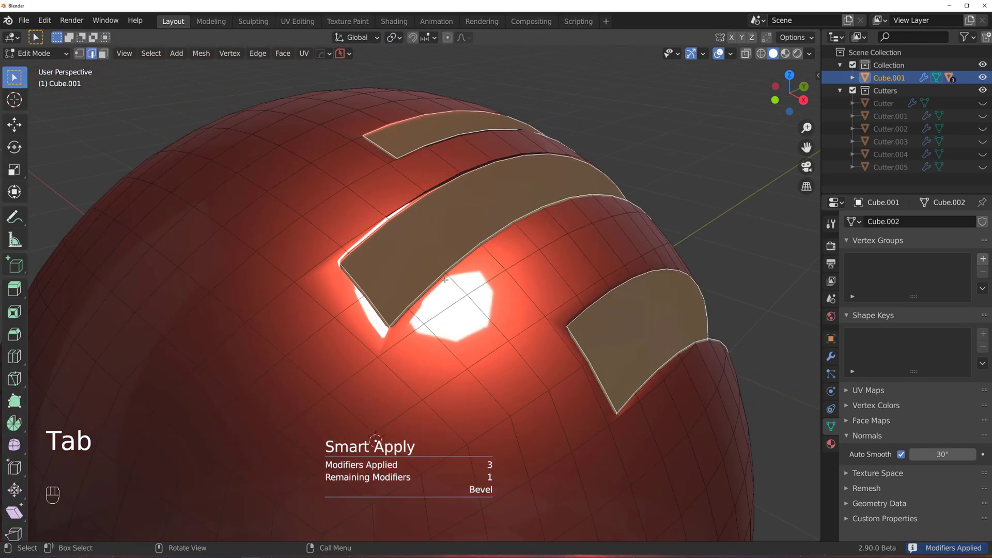
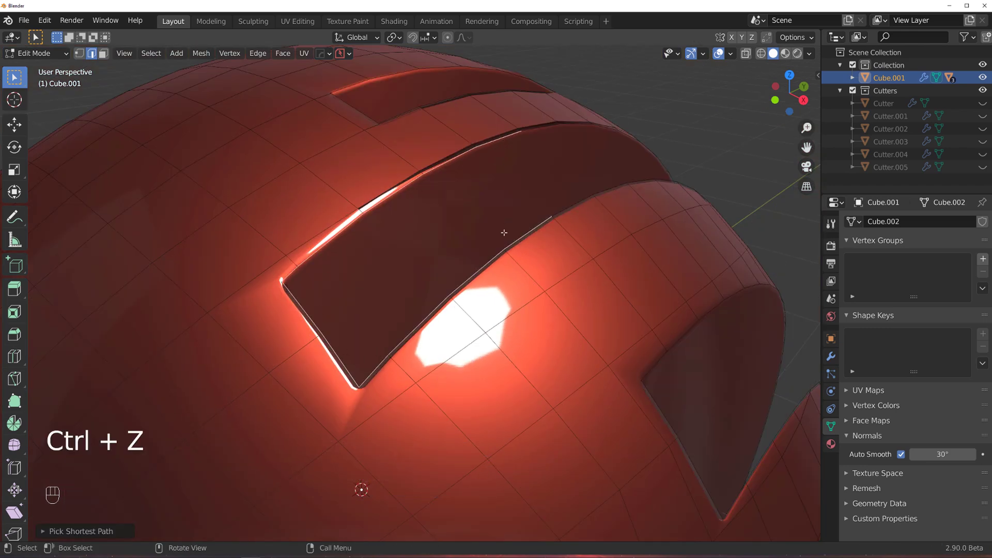
key(Tab)
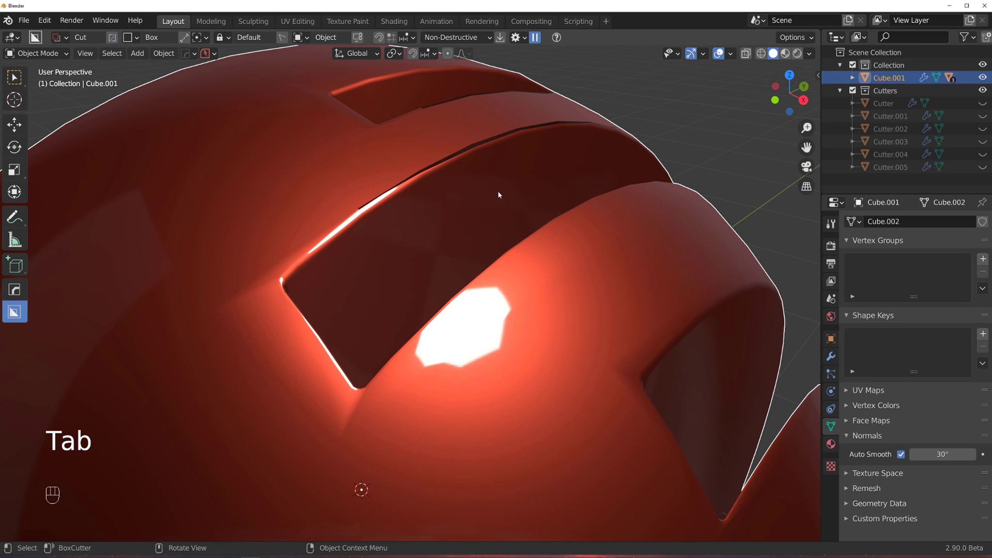
drag(491, 247, 517, 235)
Step: Run HardOps Sharpen at 30° sharpness, raising auto smooth to 60°, and inspect the slot edges
key(q)
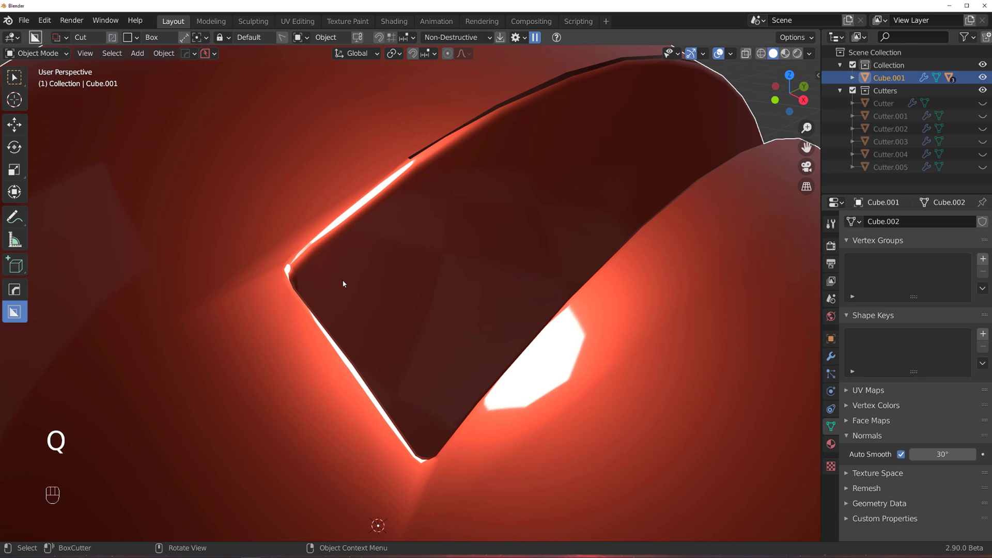
drag(499, 297, 521, 288)
drag(429, 291, 408, 282)
click(409, 294)
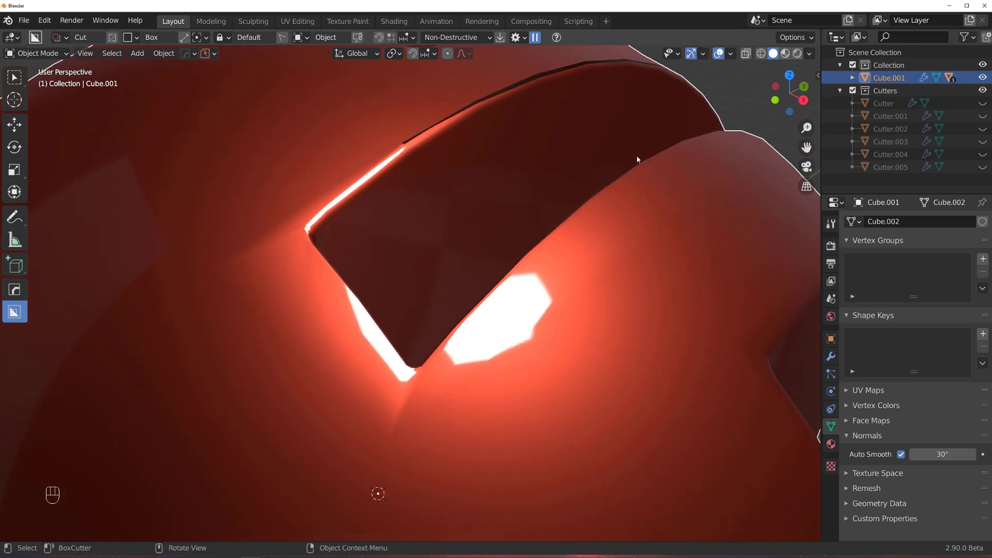
key(q)
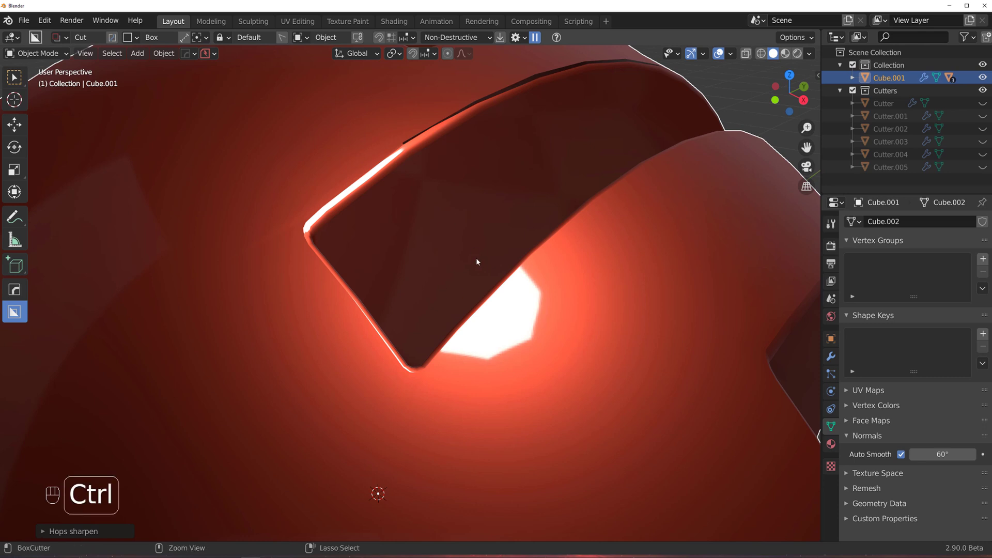
key(ctrl+z)
key(Tab)
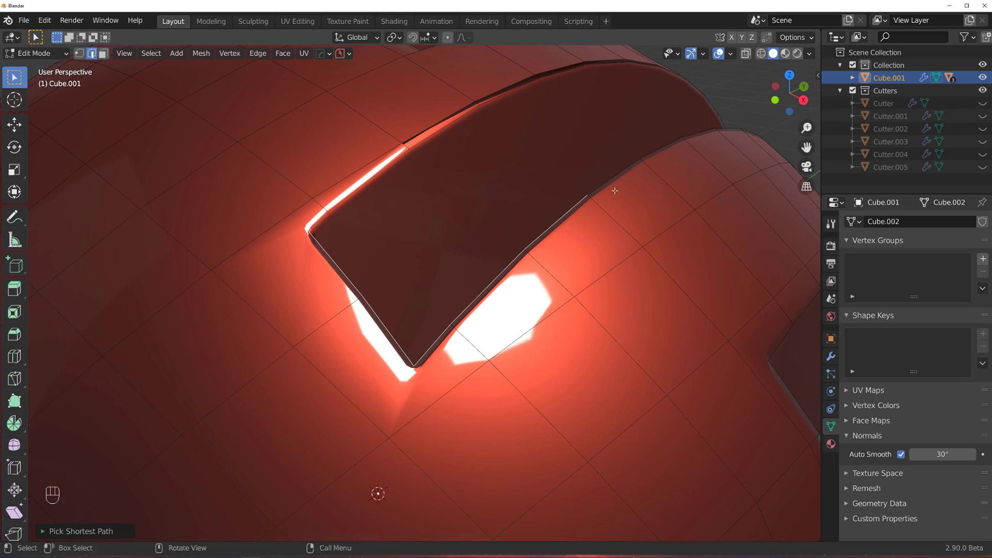
key(v)
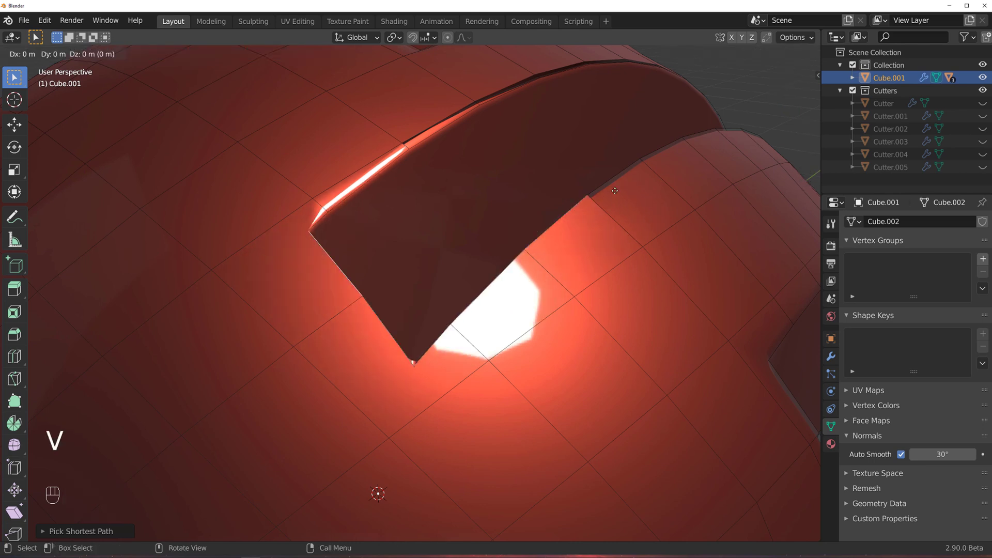
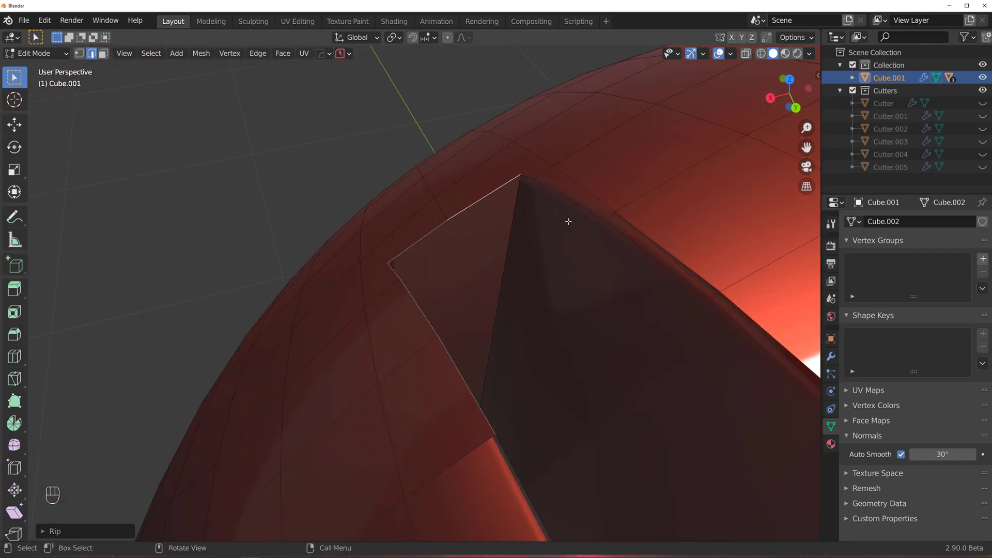
key(g)
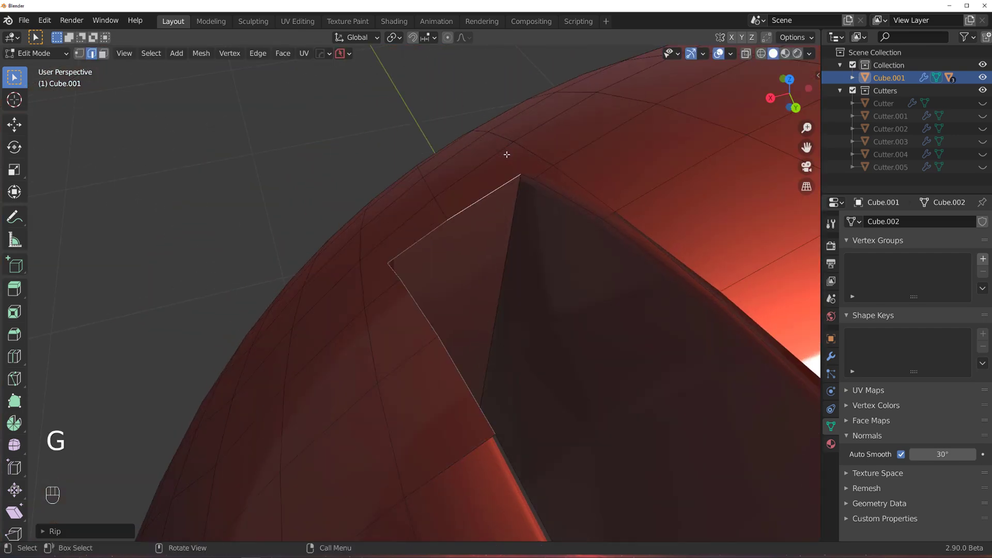
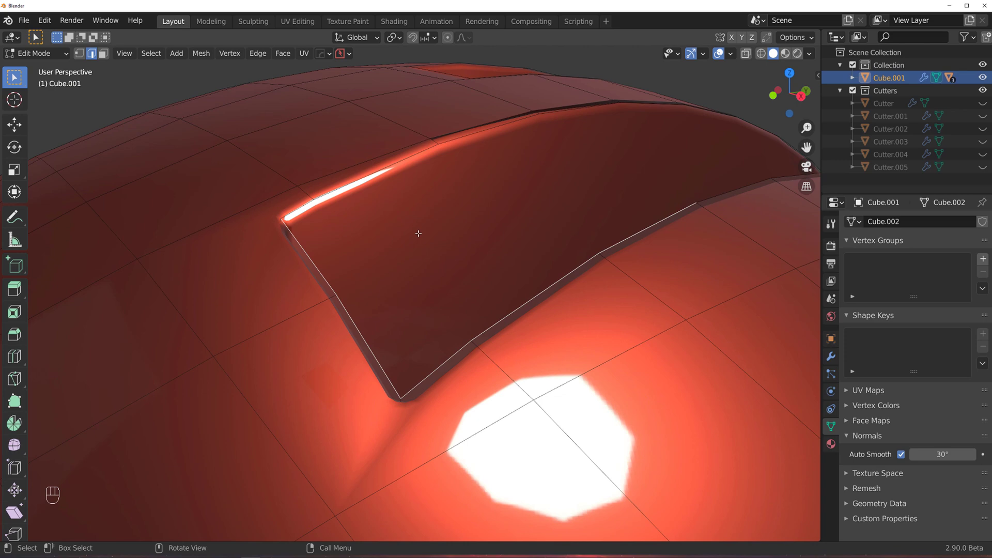
key(Tab)
key(q)
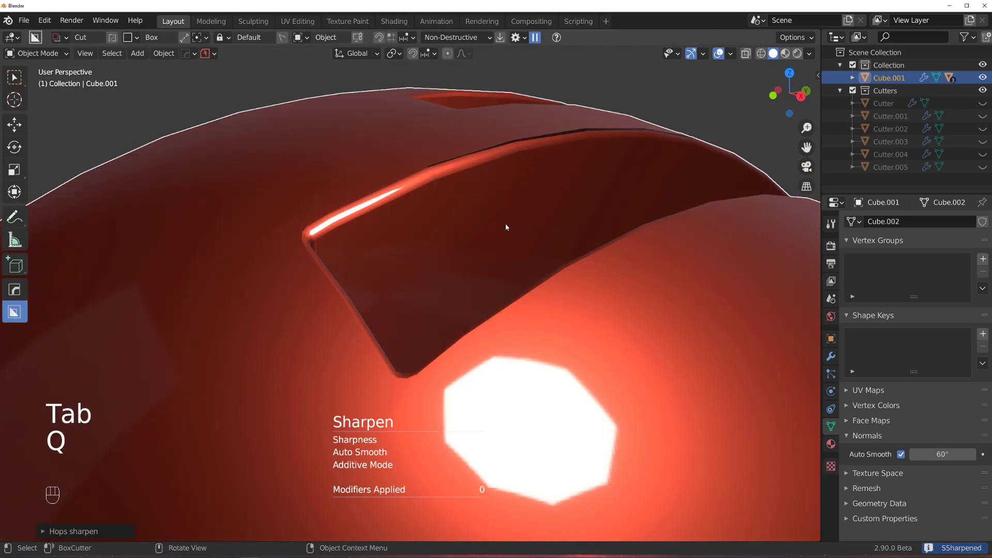
Step: Orbit around the sphere to study a slot edge from several angles
drag(400, 257, 136, 250)
drag(167, 260, 524, 267)
drag(497, 246, 568, 242)
drag(649, 316, 559, 182)
drag(559, 254, 627, 198)
middle_click(568, 203)
drag(370, 251, 400, 249)
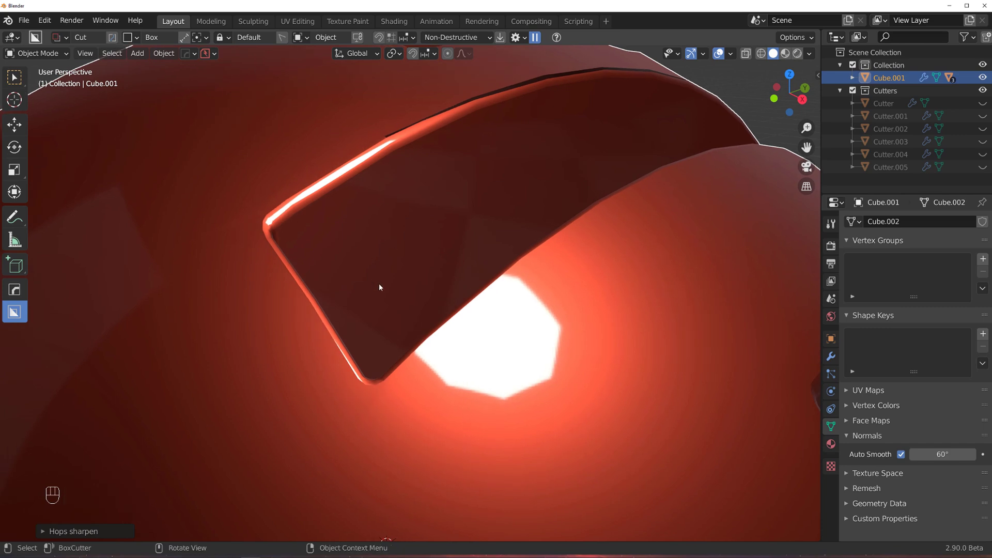
Step: Select all in edit mode and run HardOps Mark to toggle sharp on the slot edges
key(Tab)
key(a)
key(q)
key(Tab)
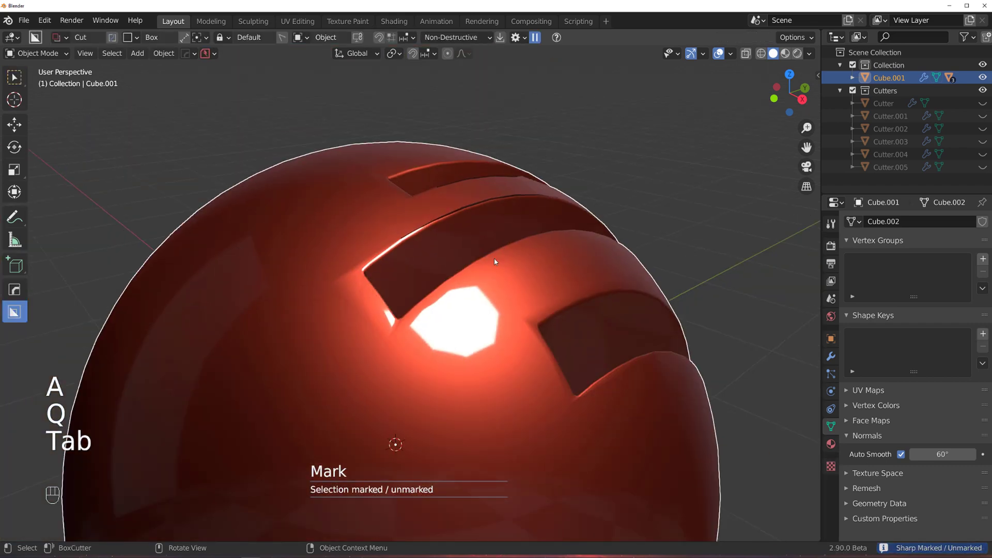
Step: Review the Sharp Options in the HOps Helper, then add a Plane mesh beside the sphere
key(ctrl+`)
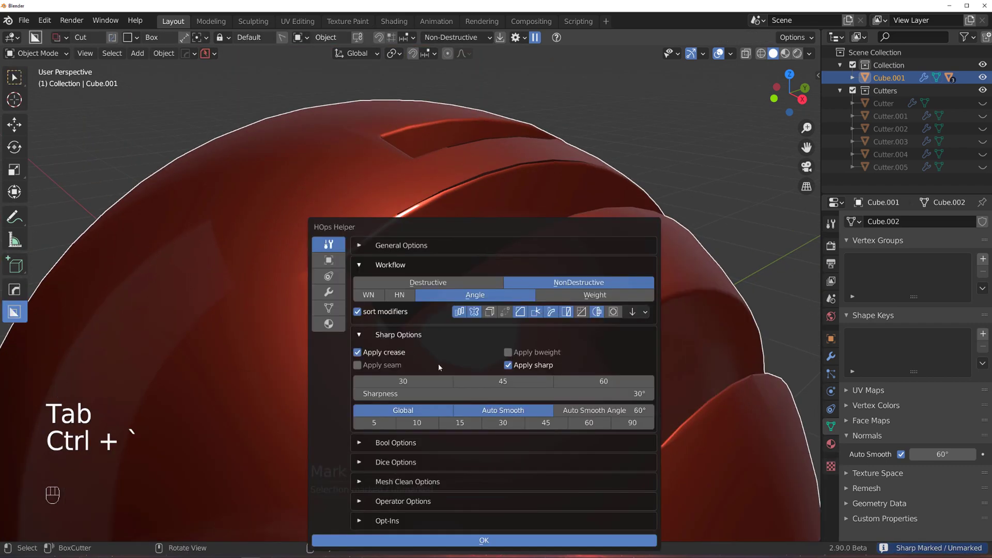
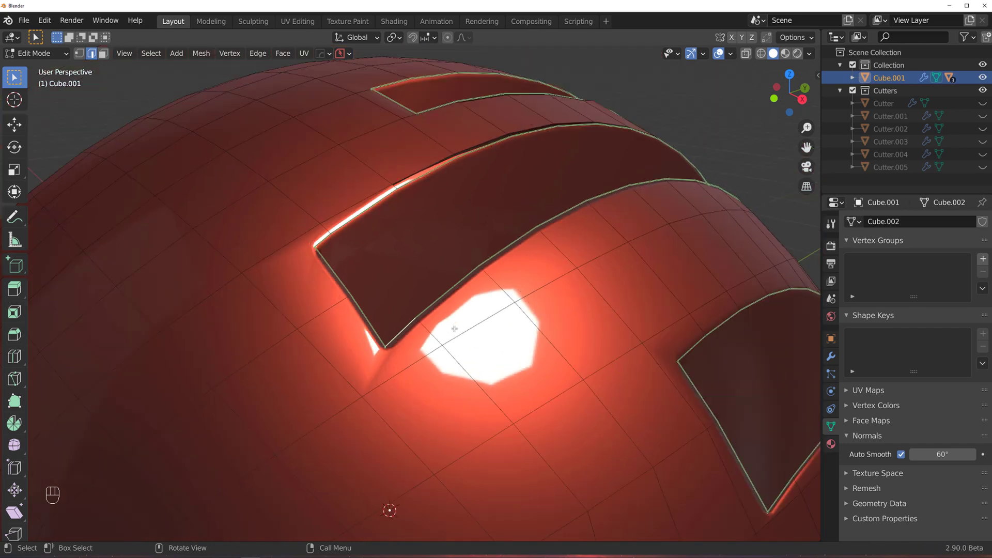
key(Tab)
middle_click(521, 266)
middle_click(512, 247)
key(shift+a)
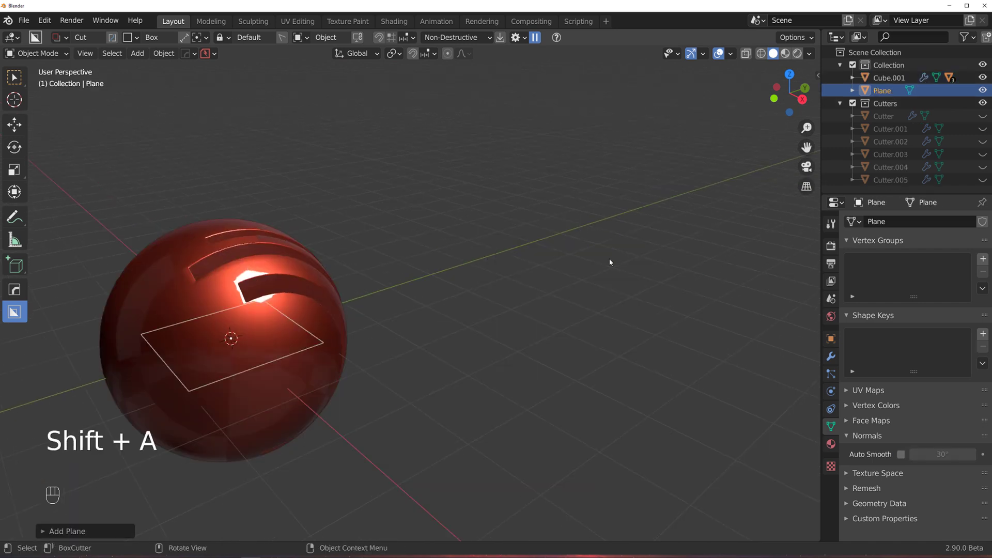
Step: Place the plane beside the sphere and extrude and tilt its edges into a three-sided fold
drag(488, 266, 376, 301)
key(g)
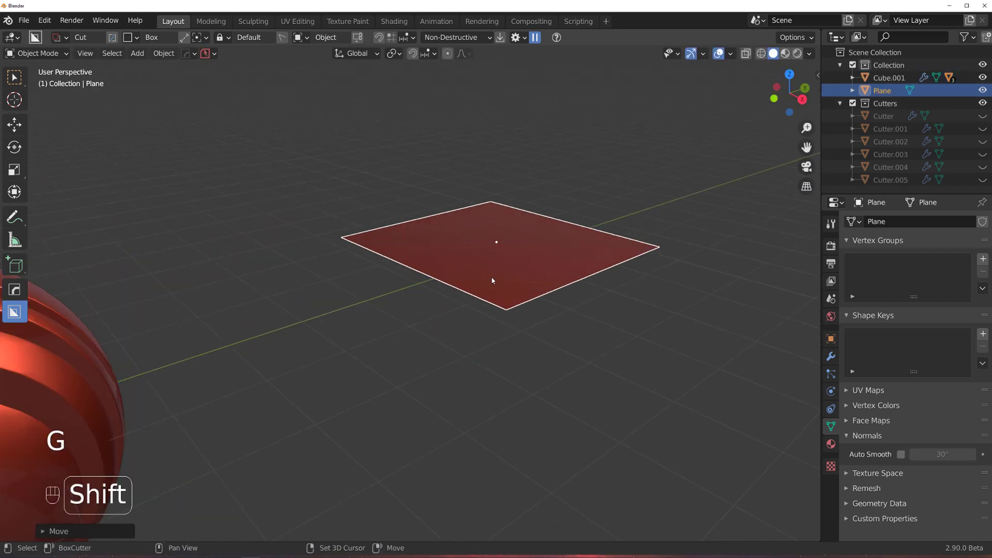
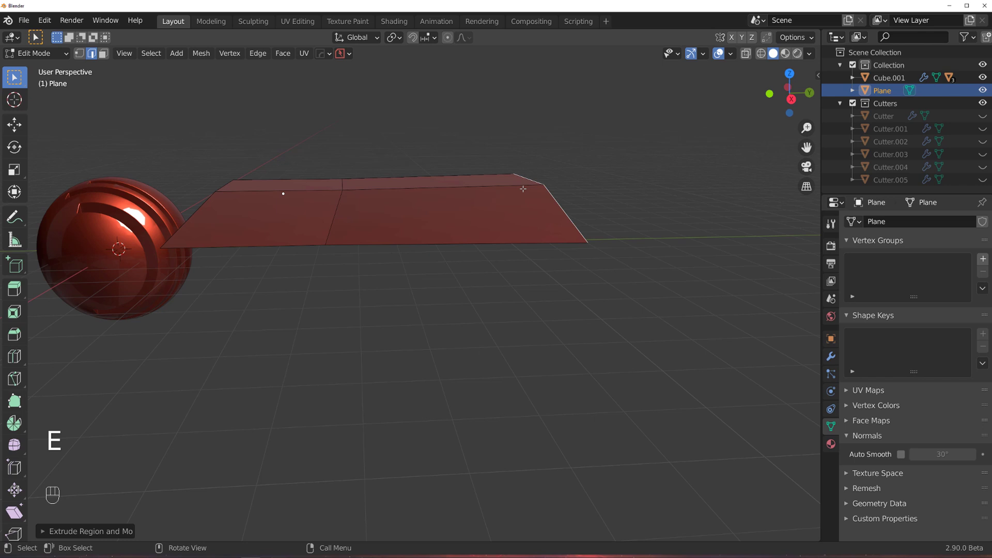
key(g)
key(Tab)
drag(418, 167, 389, 178)
drag(395, 202, 369, 174)
click(404, 197)
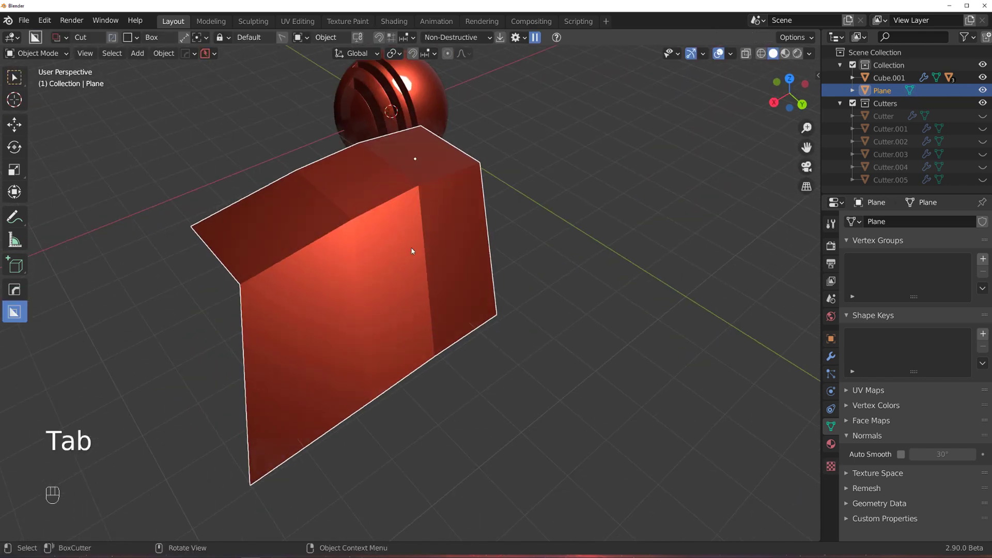
Step: Add a Subdivision Surface (Ctrl+3) to round the folded plane and view its cage
key(ctrl+3)
drag(447, 270, 446, 253)
drag(492, 279, 516, 281)
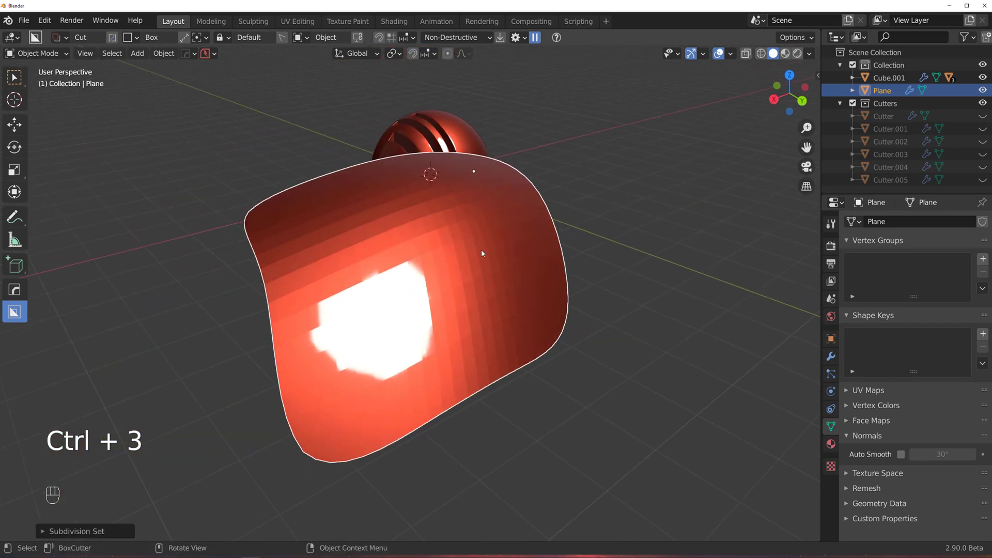
key(Tab)
key(Tab)
Step: Run HardOps Sharpen on the folded plane and inspect its crisp bends in edit mode
key(Tab)
click(427, 254)
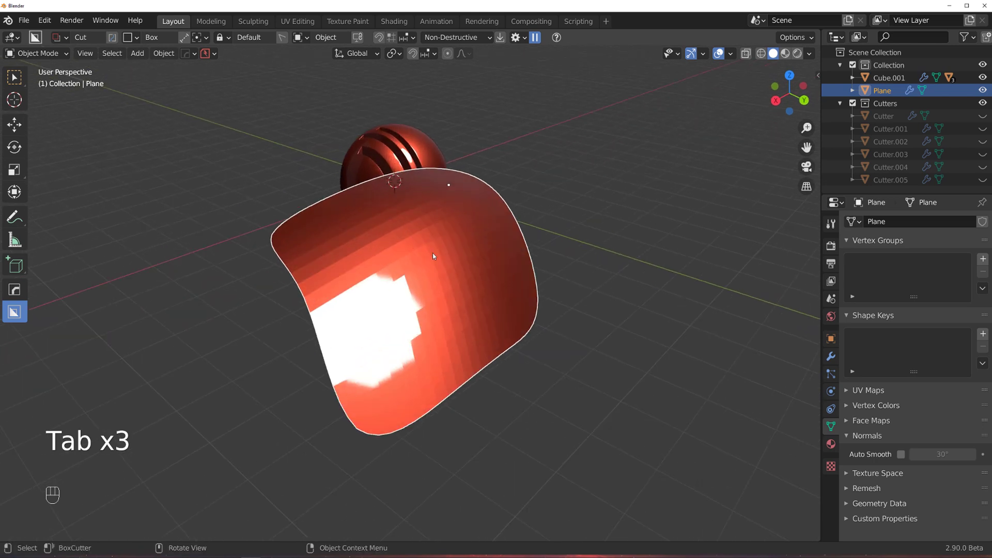
key(q)
drag(448, 260, 424, 268)
drag(425, 268, 496, 254)
key(Tab)
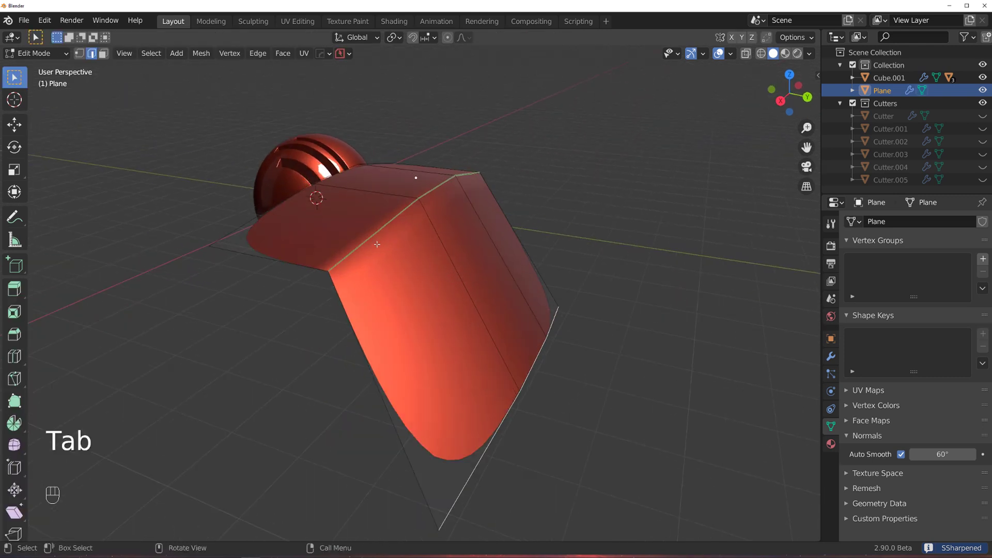
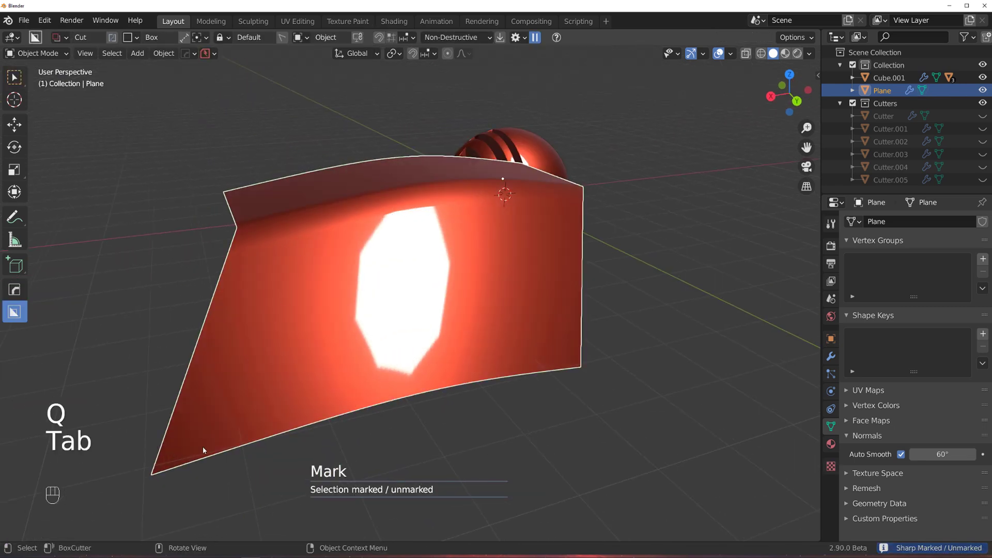
drag(570, 205, 572, 213)
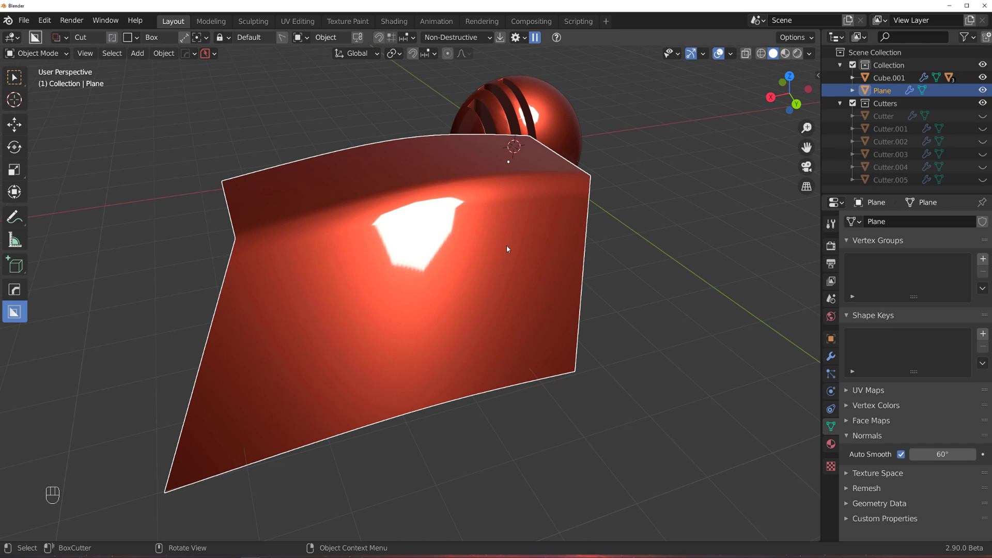
Step: Zoom out and orbit over to examine the slotted sphere
click(479, 271)
drag(492, 270, 529, 265)
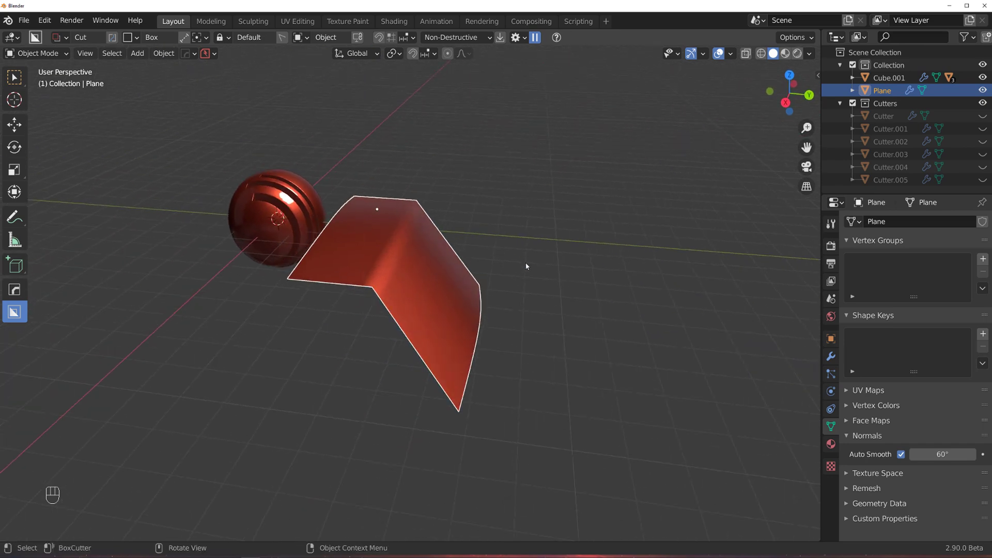
drag(520, 281, 562, 305)
middle_click(366, 301)
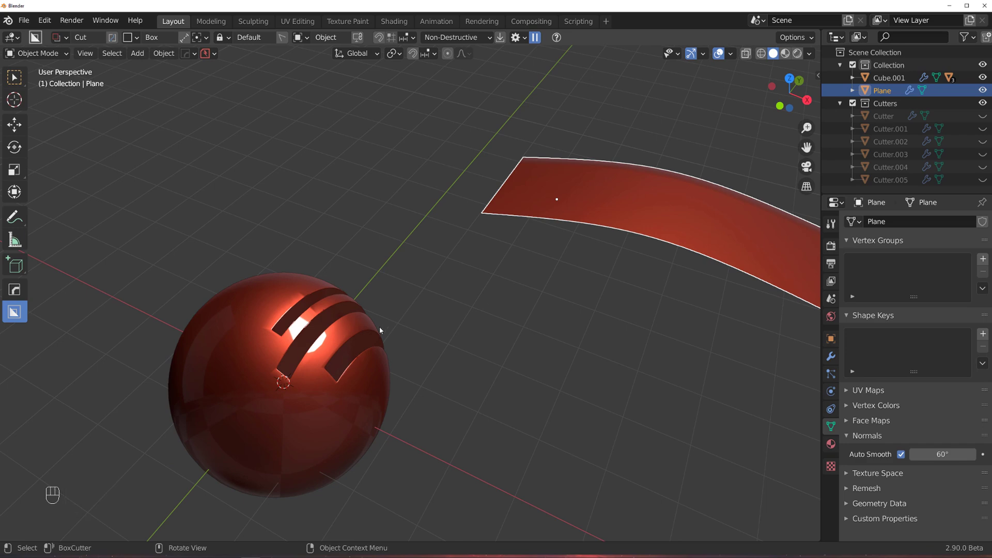
middle_click(254, 369)
drag(405, 293, 365, 289)
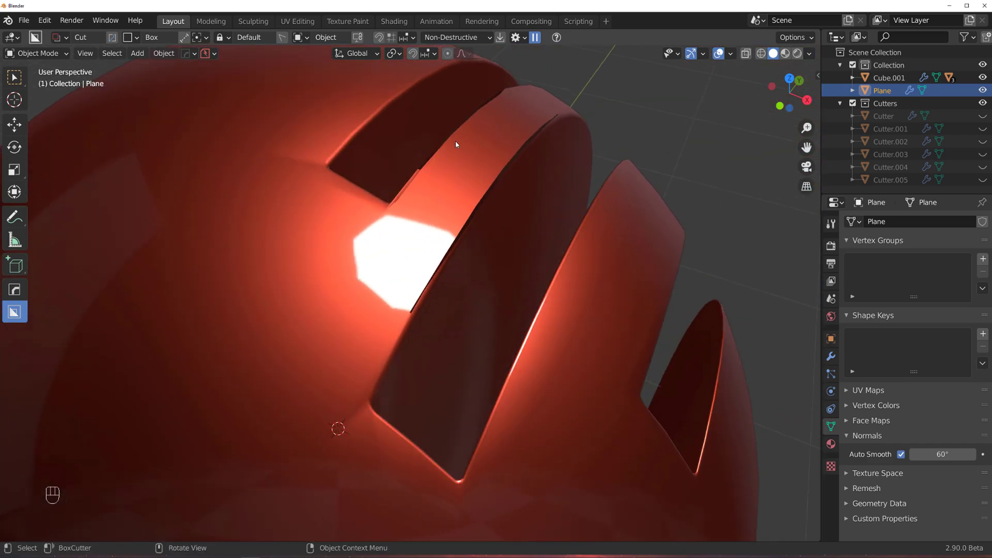
middle_click(424, 226)
middle_click(400, 323)
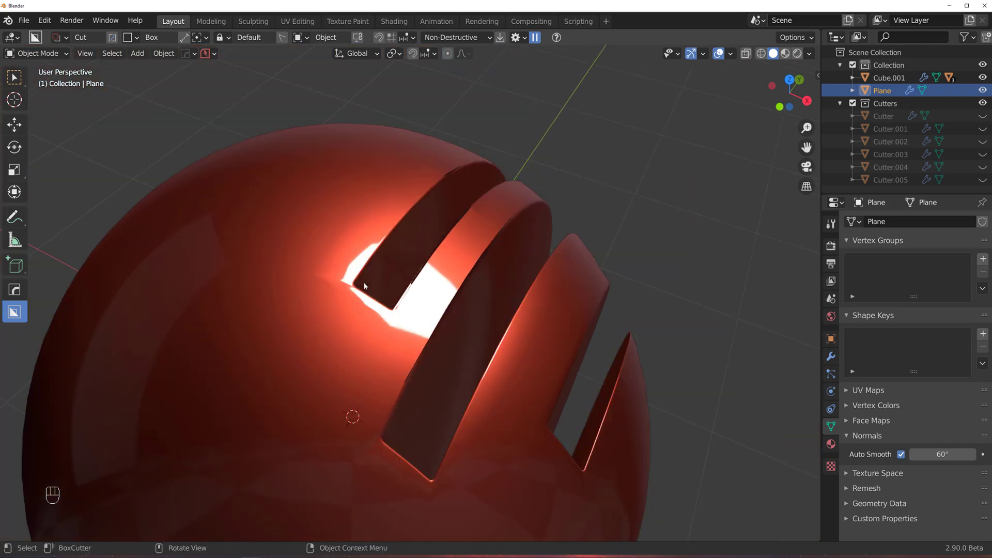
middle_click(463, 326)
middle_click(609, 217)
Step: Orbit away from the sphere ahead of adding a new mesh primitive
drag(455, 271, 444, 243)
drag(393, 302, 397, 293)
middle_click(531, 282)
key(shift+a)
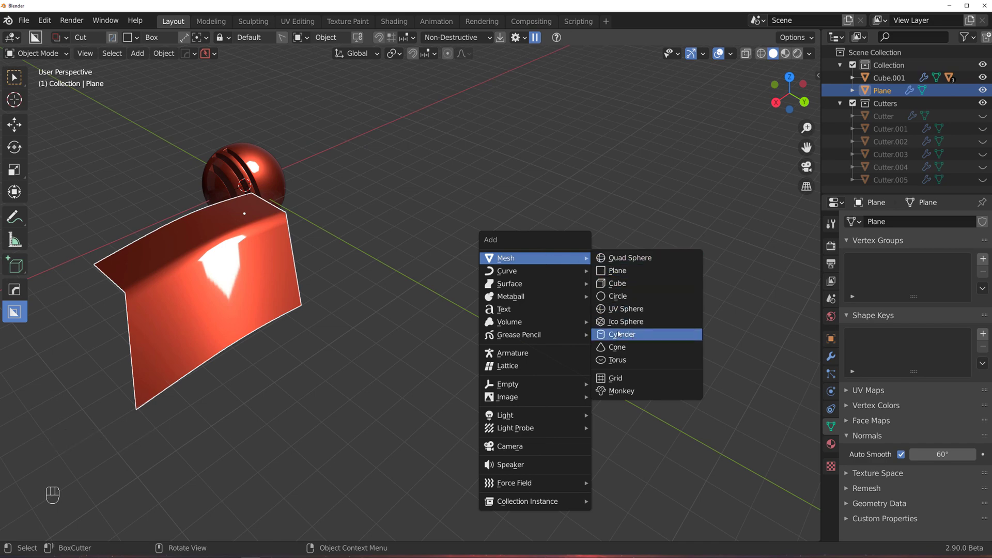
key(g)
middle_click(486, 295)
key(ctrl+3)
drag(454, 287, 503, 240)
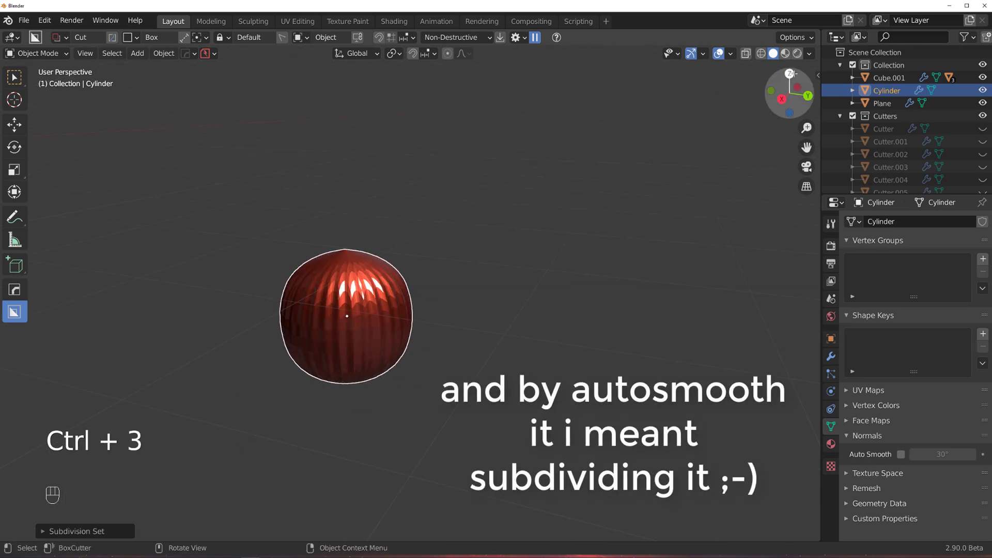
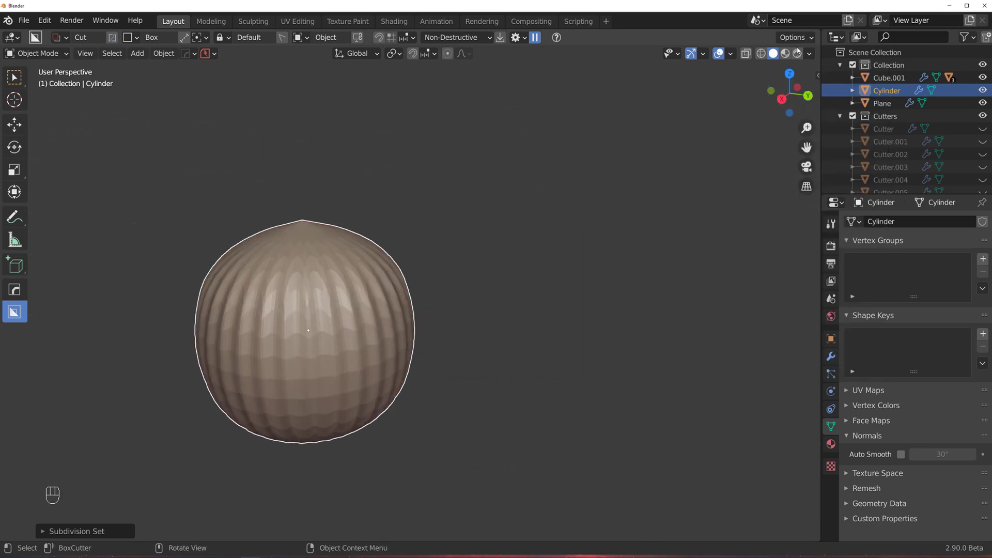
drag(816, 69, 431, 248)
drag(434, 248, 485, 226)
key(q)
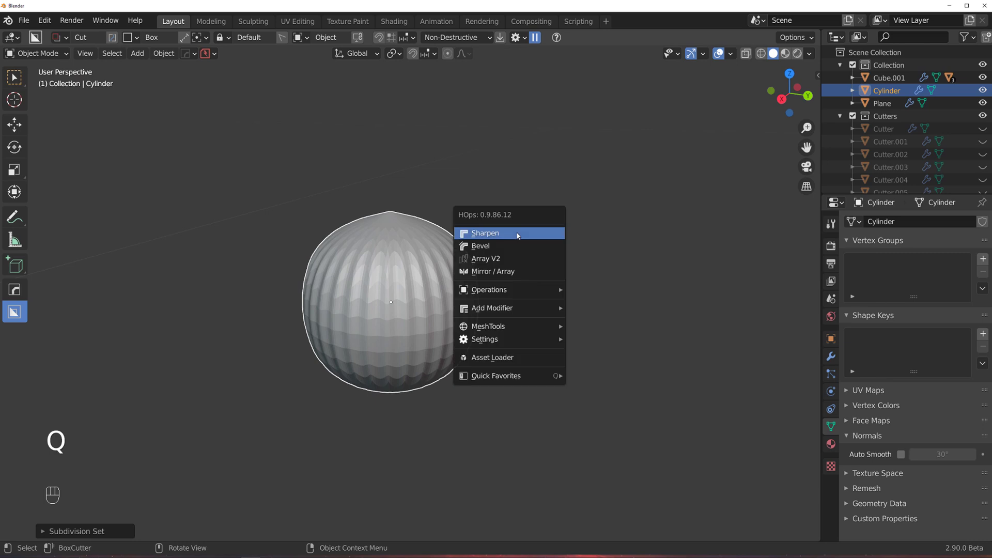
key(Tab)
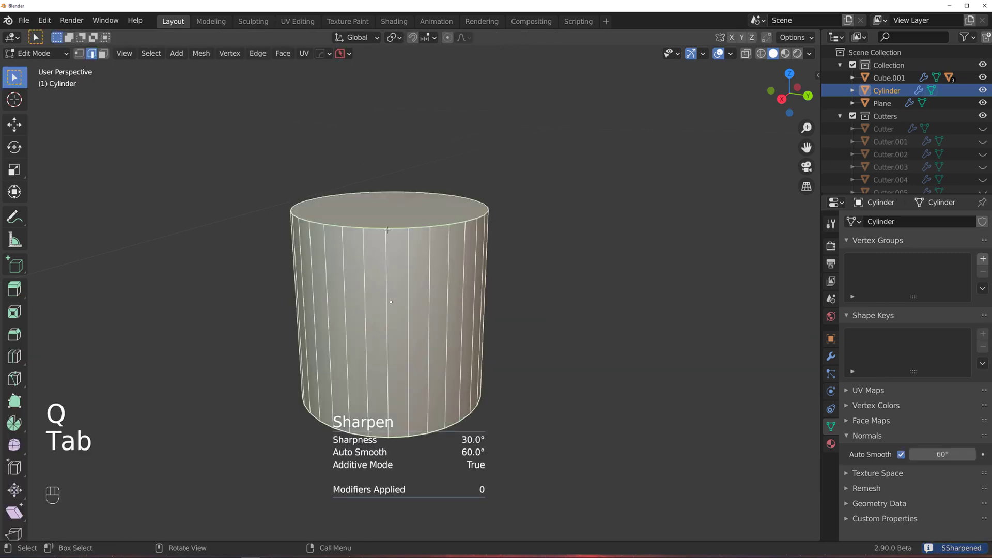
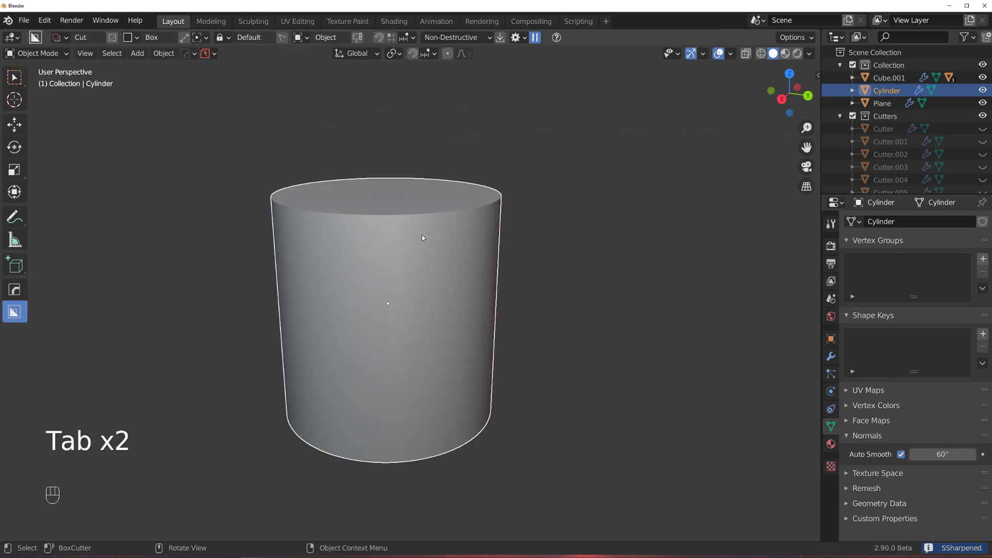
key(q)
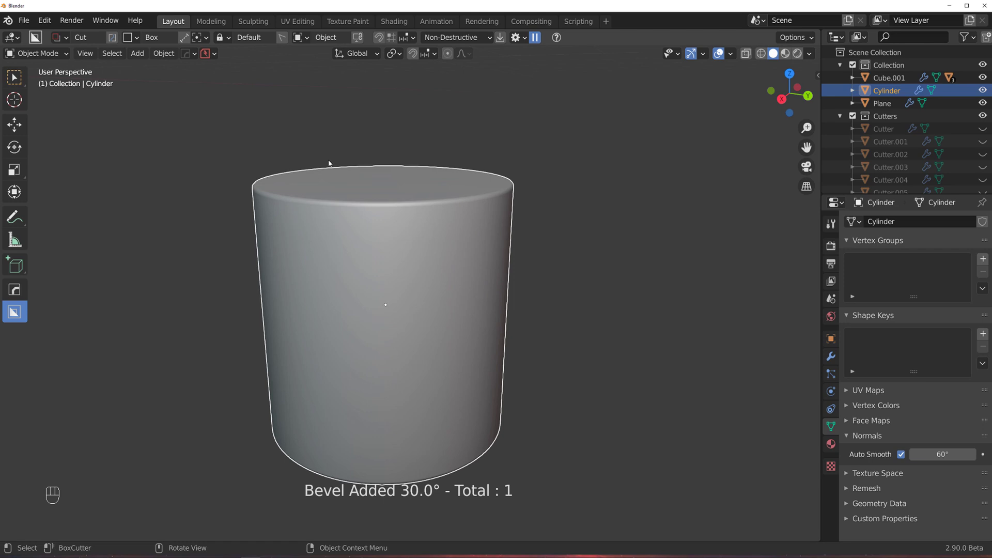
drag(432, 233, 456, 246)
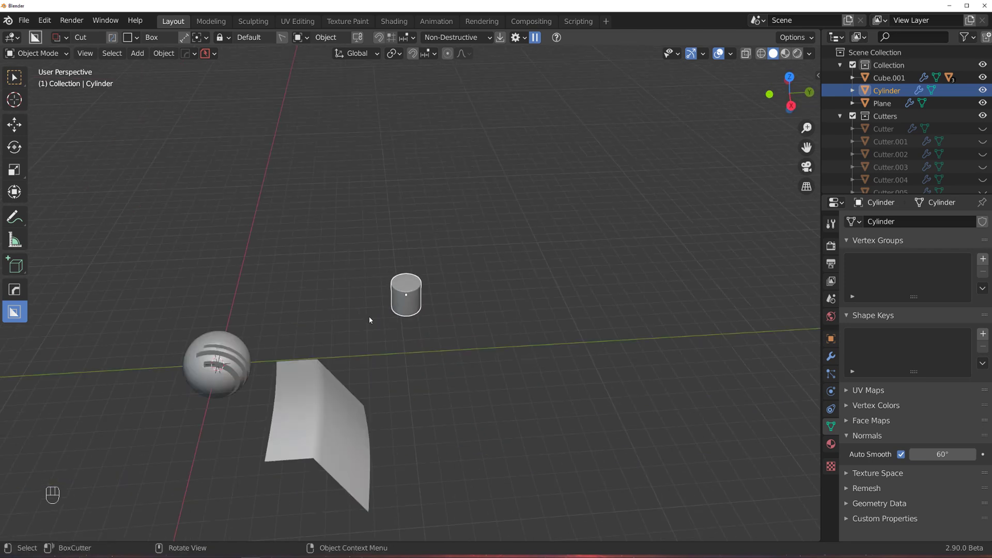
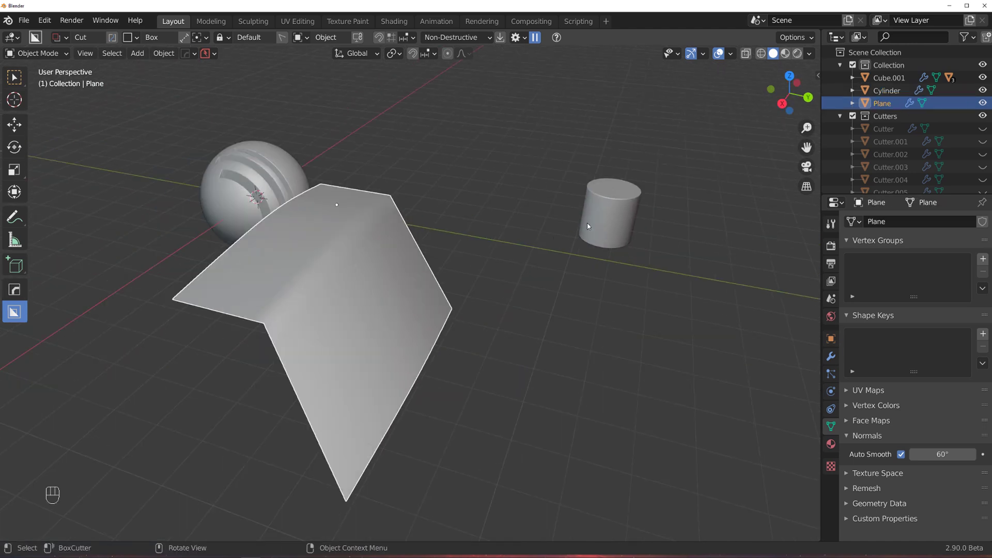
drag(337, 228, 352, 243)
middle_click(296, 276)
middle_click(530, 221)
middle_click(461, 274)
drag(451, 280, 409, 271)
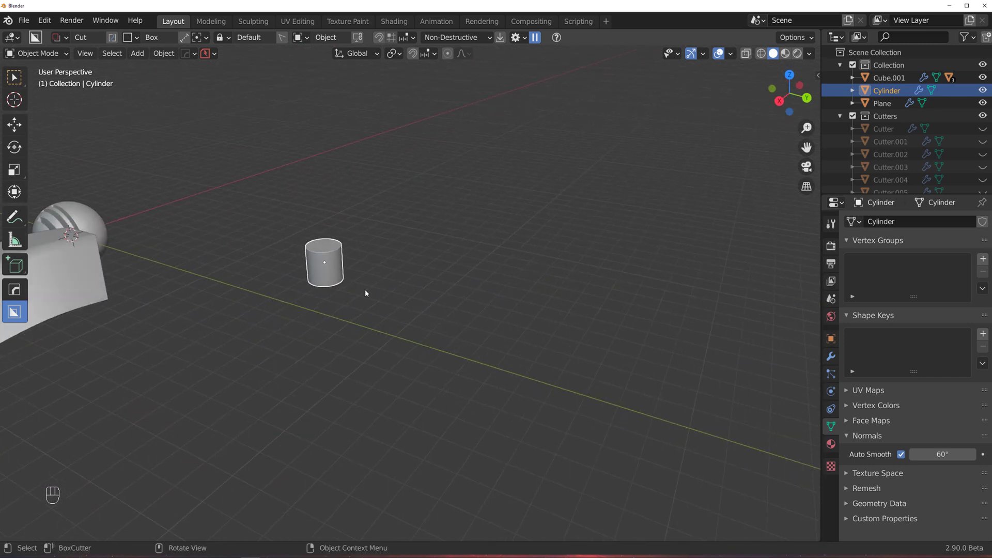
middle_click(75, 272)
drag(378, 270, 375, 255)
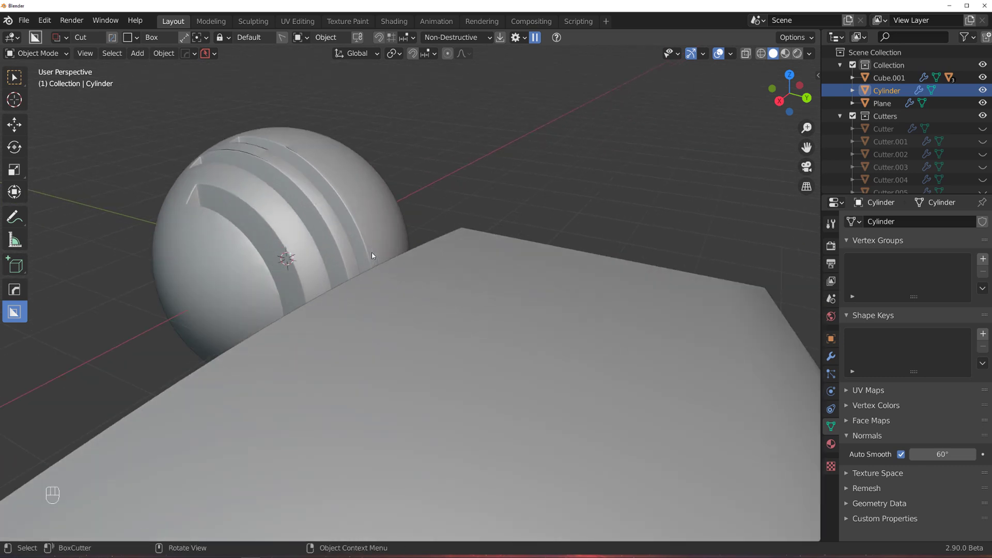
middle_click(439, 287)
middle_click(425, 299)
click(466, 264)
Step: Delete the cylinder and add a new cube with one top corner cut off
key(x)
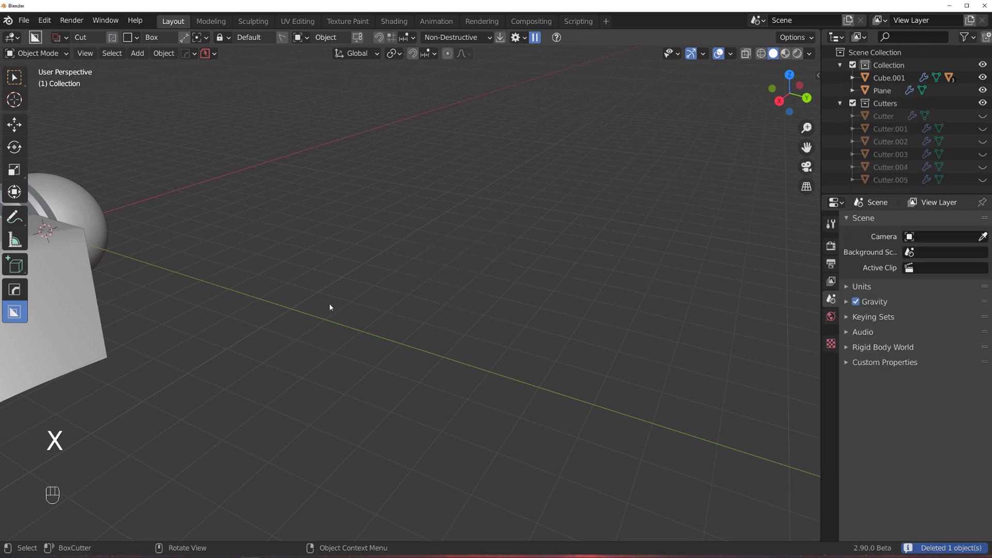
key(shift+a)
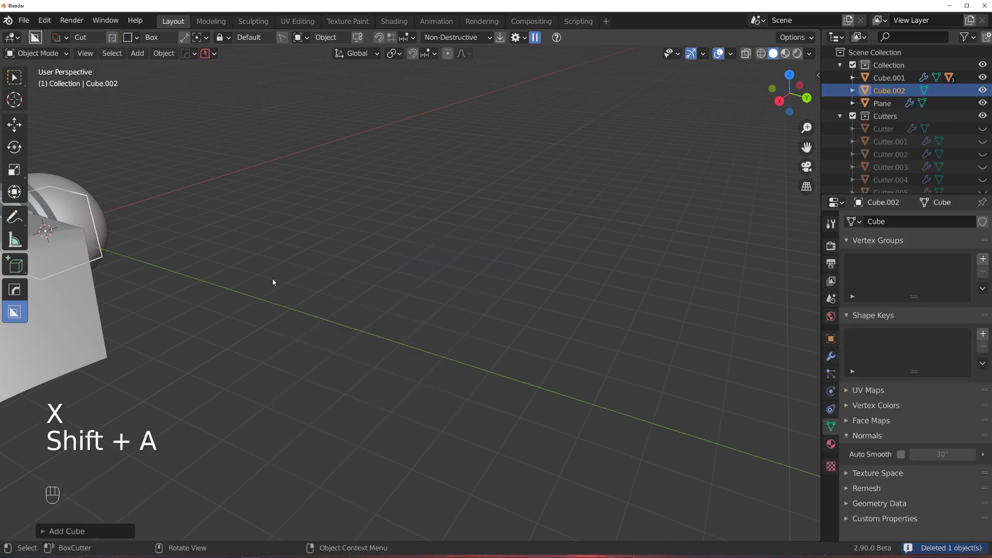
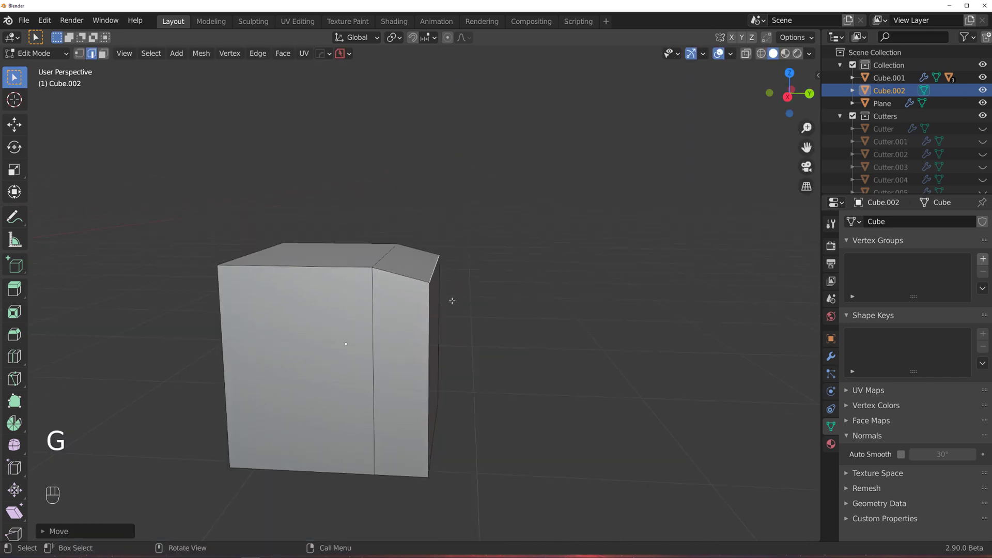
key(Tab)
click(462, 226)
Step: Add a HardOps bevel and set it to 3 segments with a 30° angle limit in the HOps Helper
key(q)
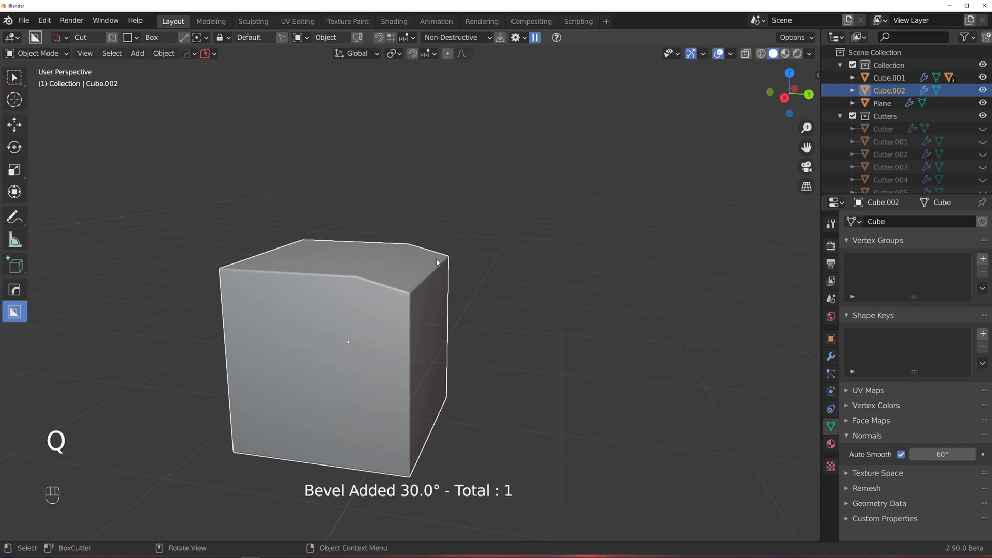
drag(425, 264, 412, 282)
drag(427, 279, 457, 270)
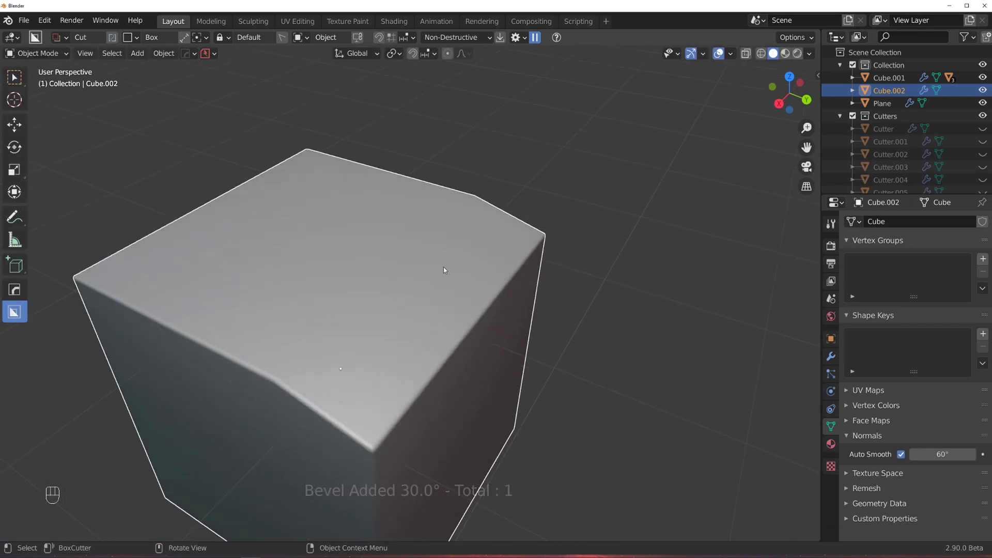
key(ctrl+`)
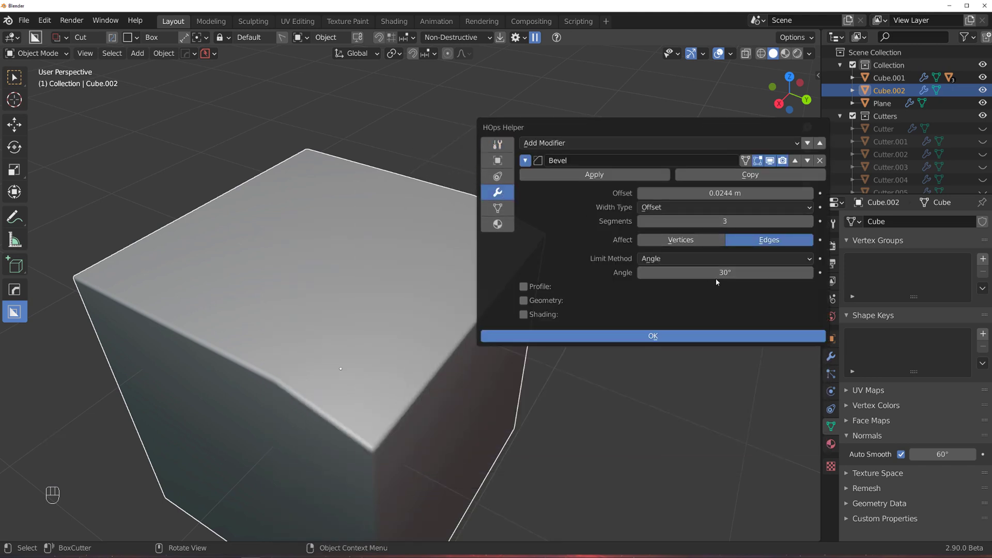
click(330, 325)
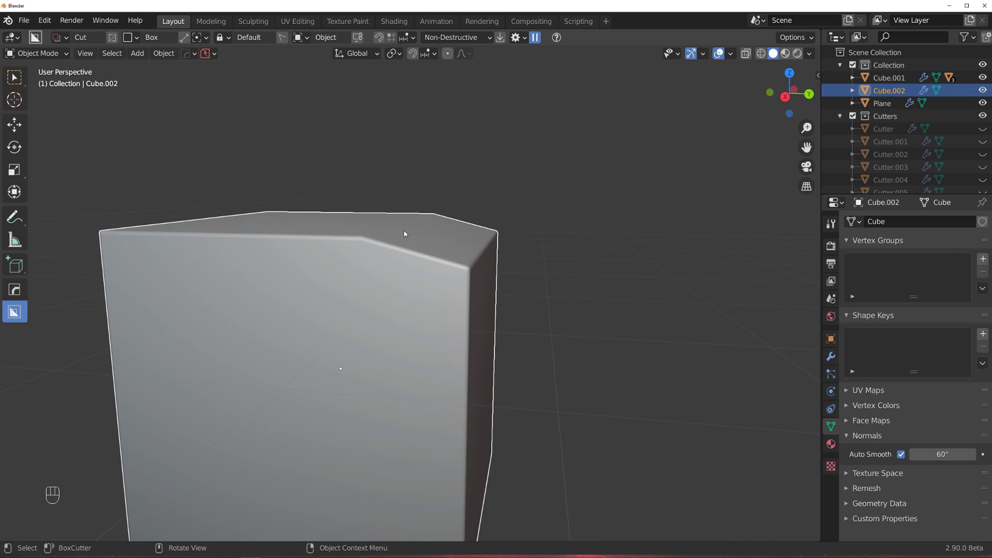
Step: Inspect the angled top crease of Cube.002 in and out of Edit Mode, checking its shading
drag(428, 229, 394, 244)
drag(367, 287, 383, 293)
key(Tab)
key(g)
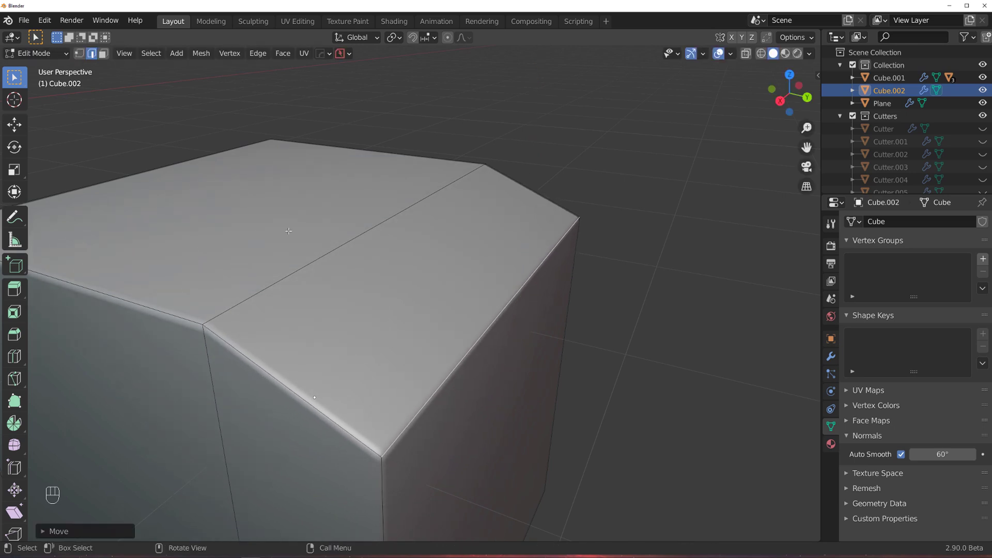
key(Tab)
key(ctrl+`)
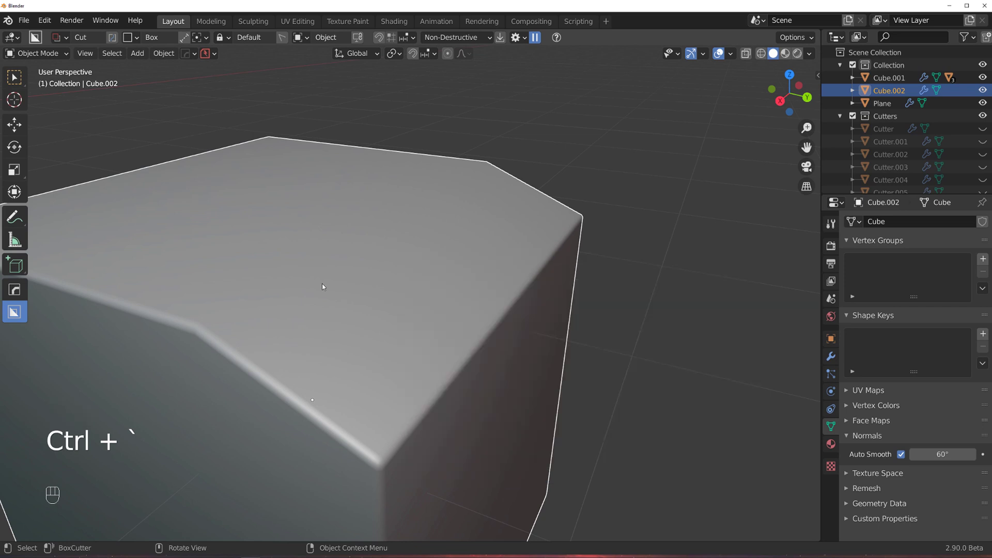
drag(358, 301, 497, 265)
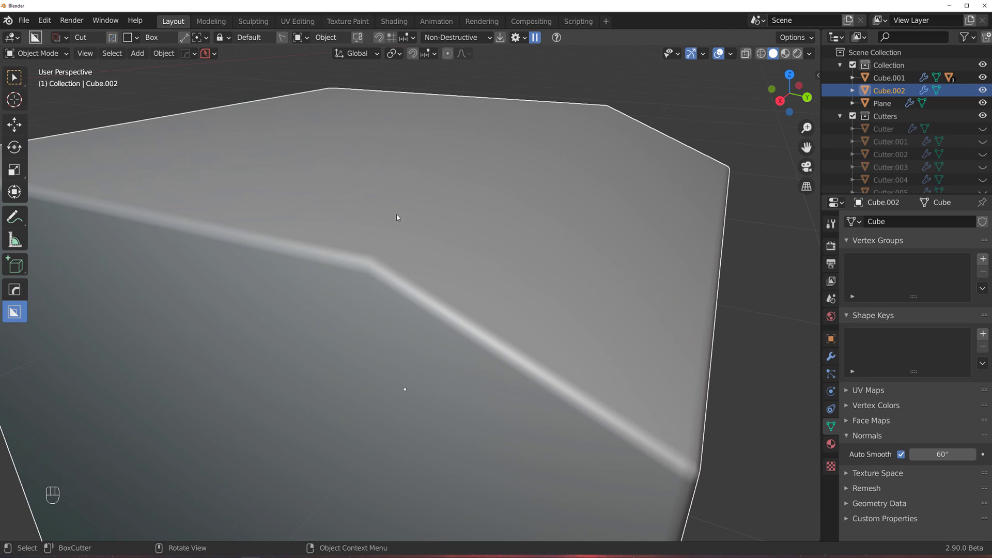
middle_click(472, 253)
Step: Mark all of Cube.002's edges sharp with HOps, Sharp Options set to apply bevel weight at 30°, auto smooth 60°
key(Tab)
key(ctrl+`)
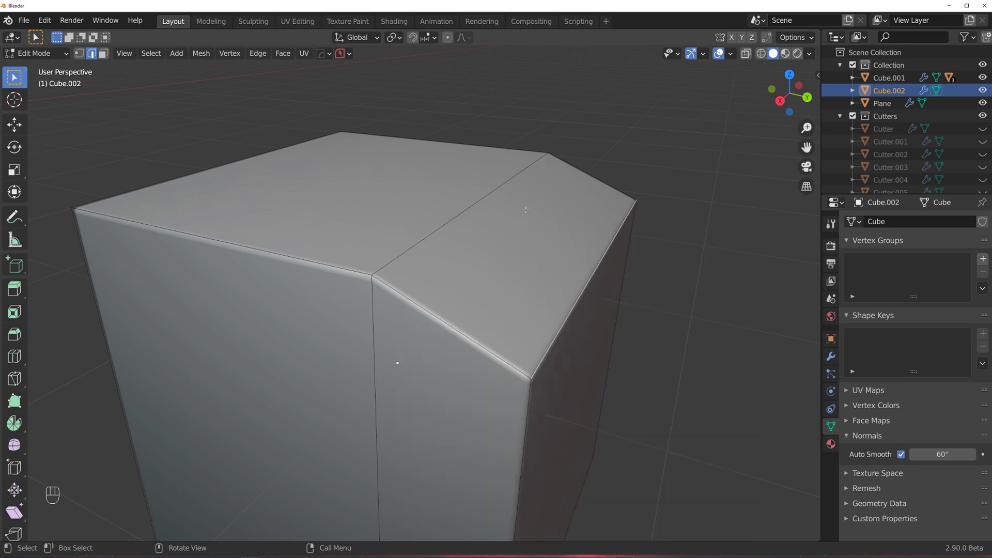
key(a)
key(q)
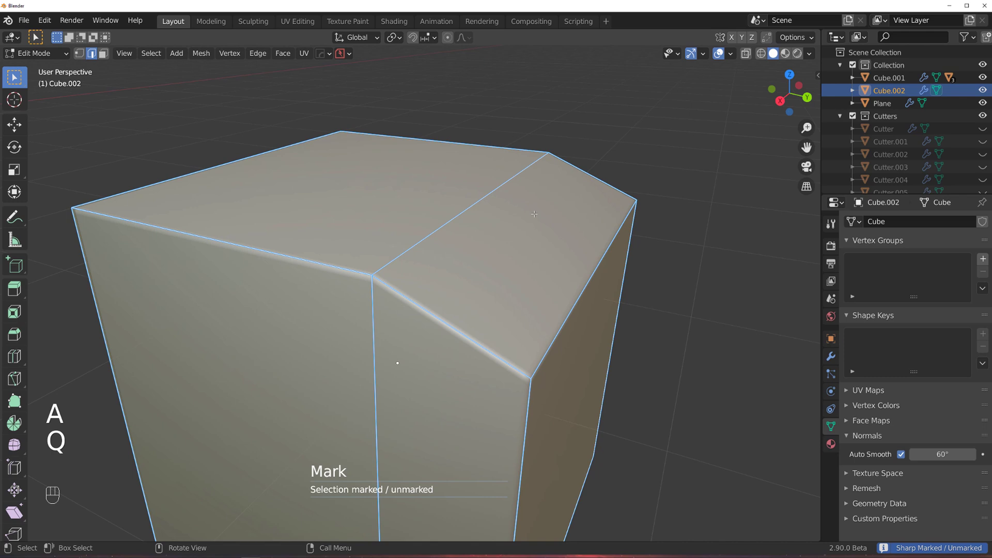
key(Tab)
key(ctrl+`)
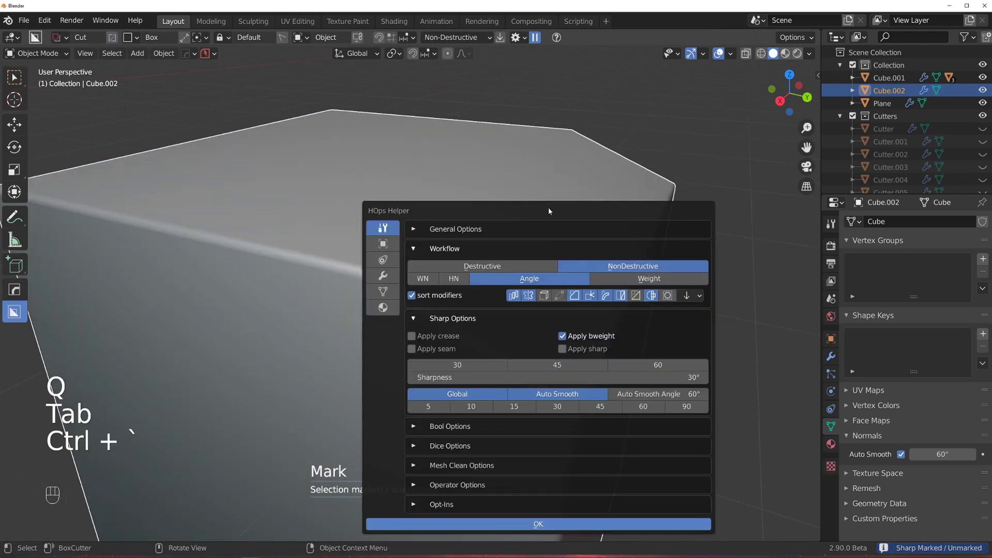
key(Tab)
key(Tab)
key(ctrl+`)
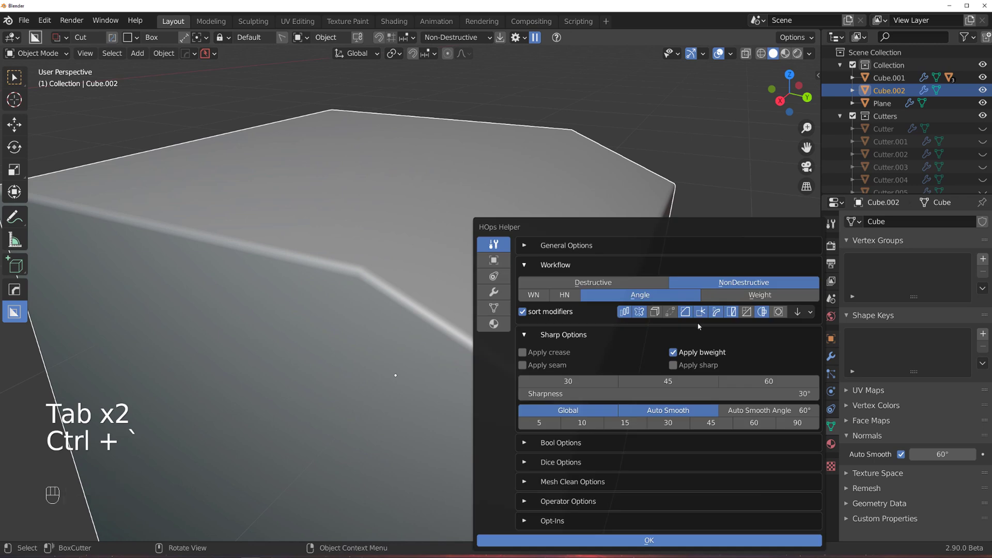
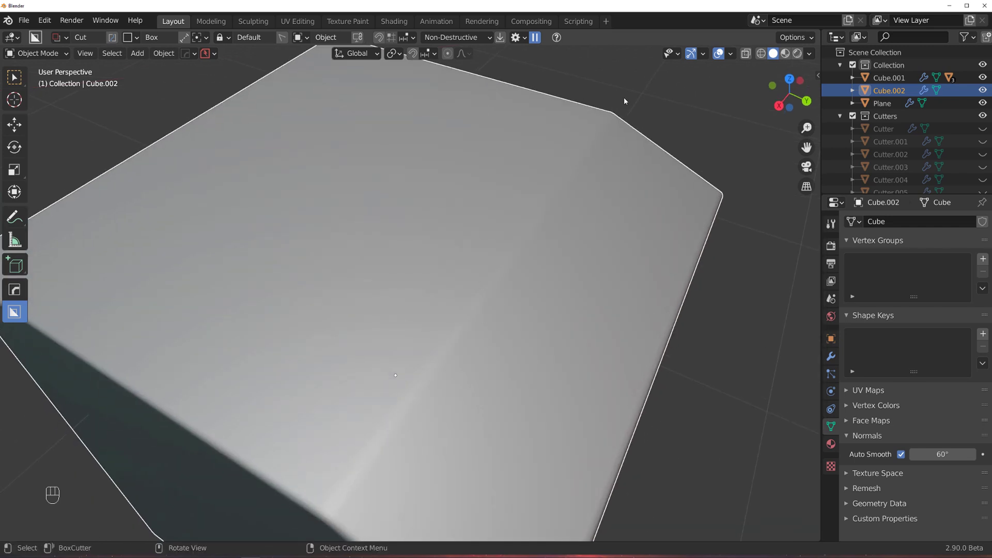
Step: Assign a red glossy material to Cube.002 and orbit to view the red surface
drag(456, 336, 436, 218)
click(434, 226)
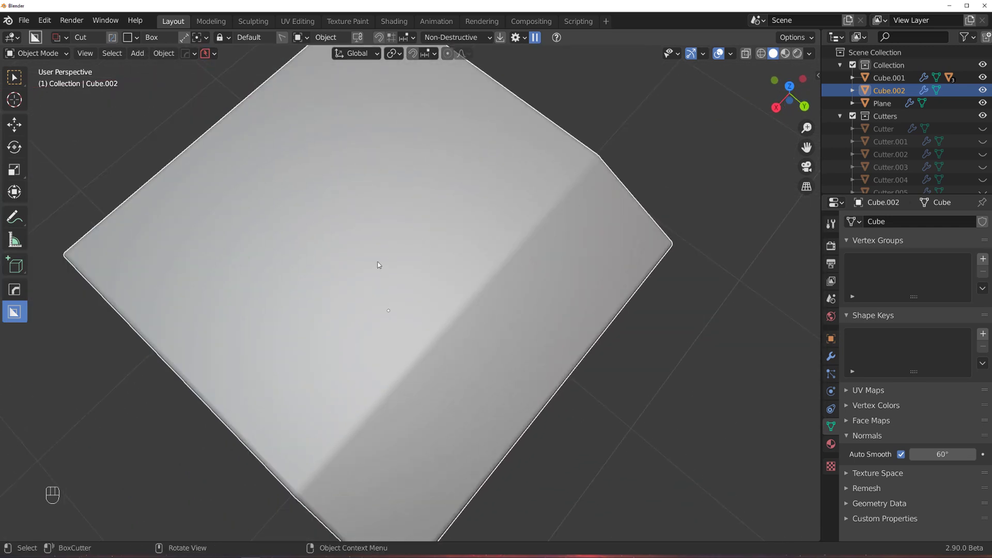
click(505, 276)
middle_click(460, 289)
drag(815, 53, 807, 229)
right_click(807, 229)
drag(443, 329, 456, 325)
drag(546, 335, 503, 330)
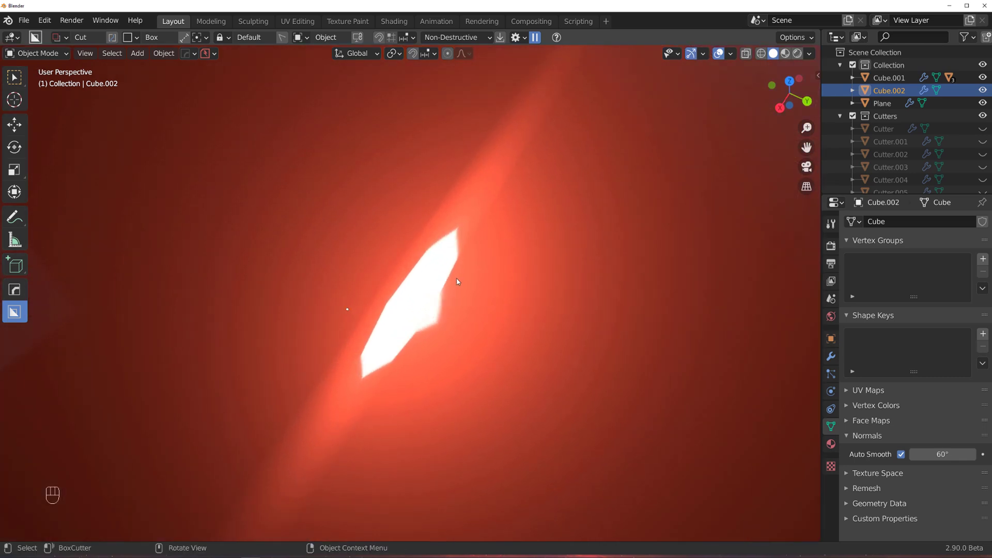
middle_click(487, 244)
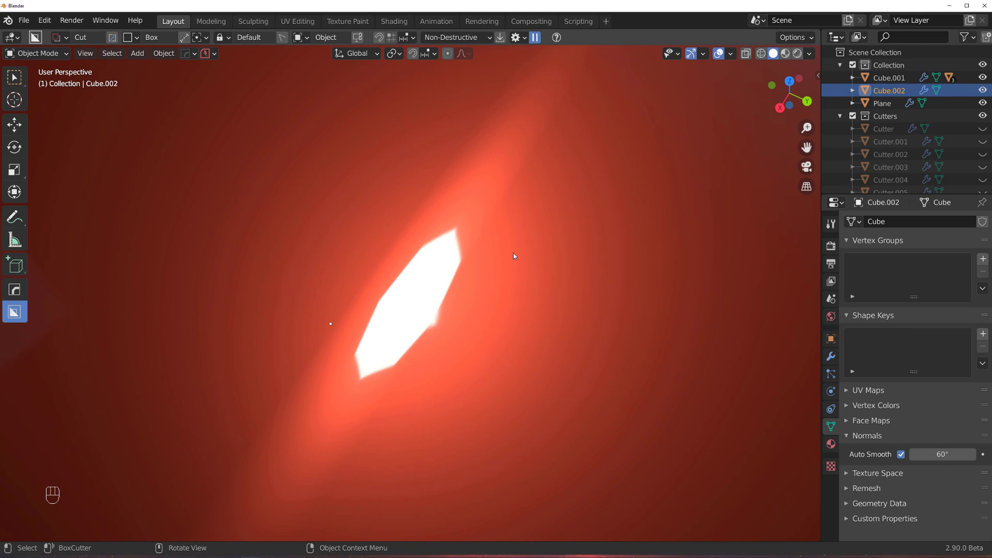
Step: Try Weighted Normal shading with Keep Sharp, undo it and re-examine the cube's top edge
key(q)
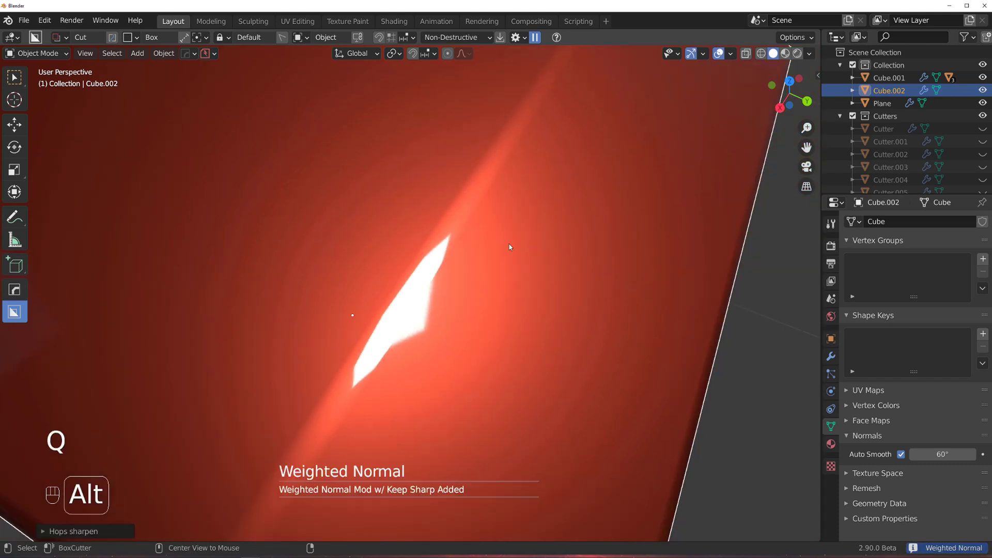
key(ctrl+z)
drag(549, 261, 547, 274)
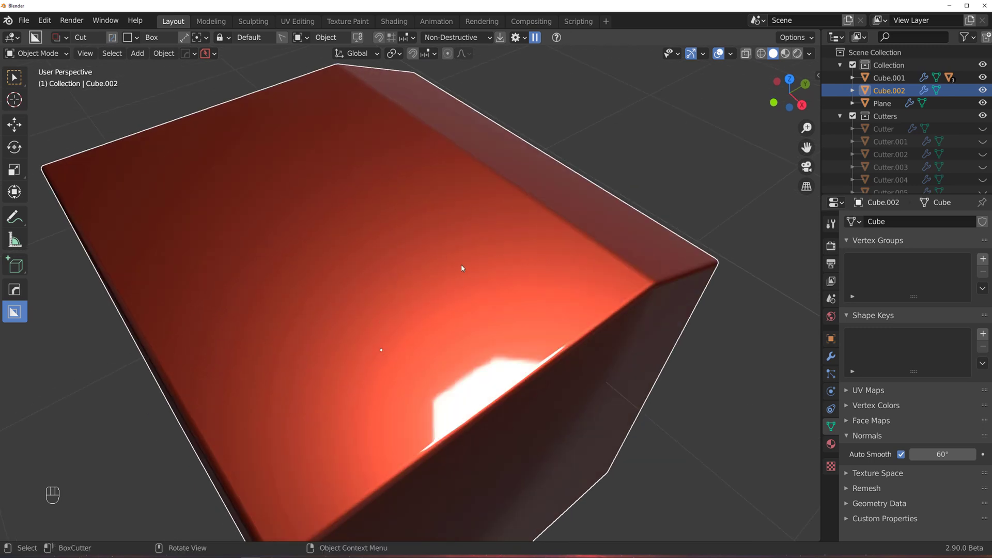
middle_click(495, 337)
middle_click(490, 300)
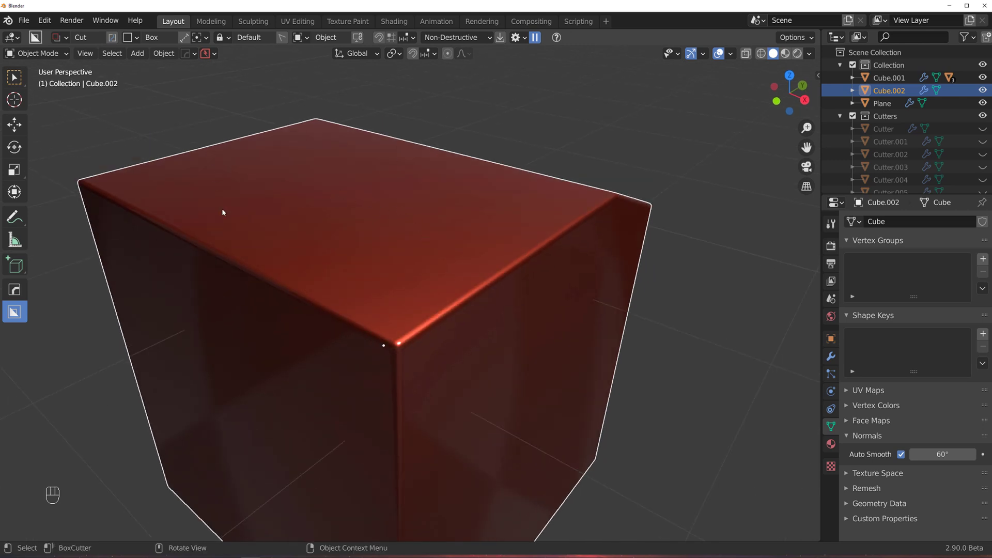
drag(511, 232, 463, 239)
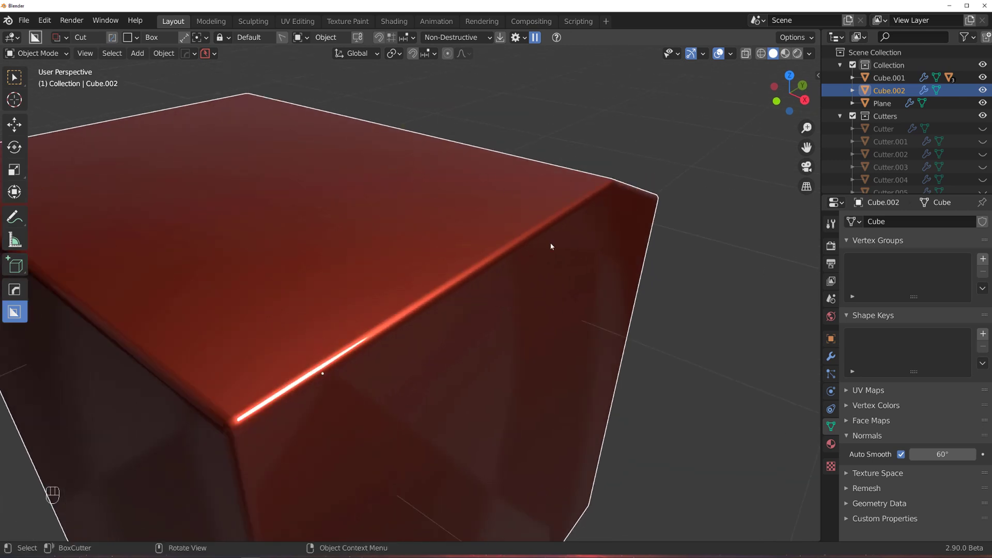
click(447, 244)
click(432, 237)
click(457, 268)
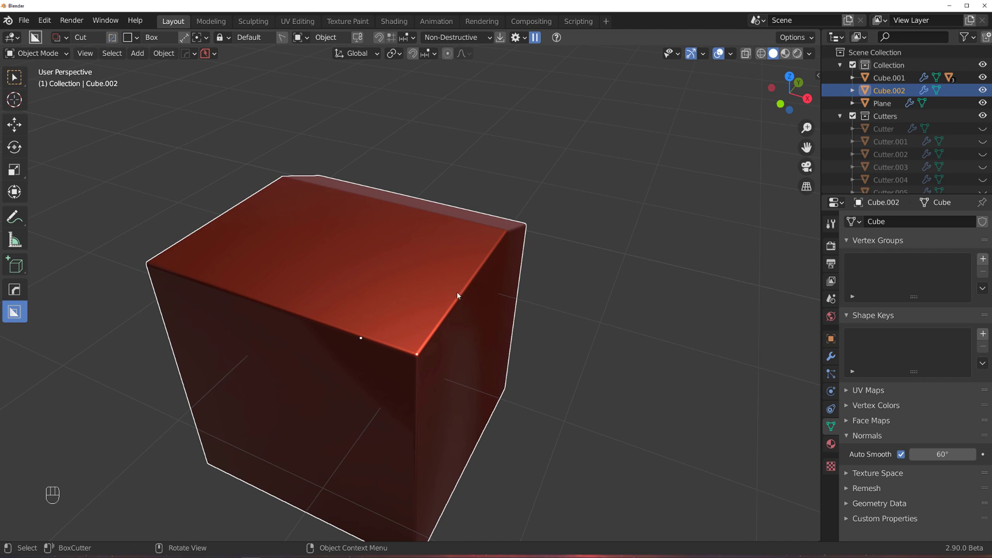
Step: Add the Weighted Normal modifier with Keep Sharp again and orbit to inspect the reflections
key(q)
drag(504, 265, 544, 282)
key(ctrl+z)
key(q)
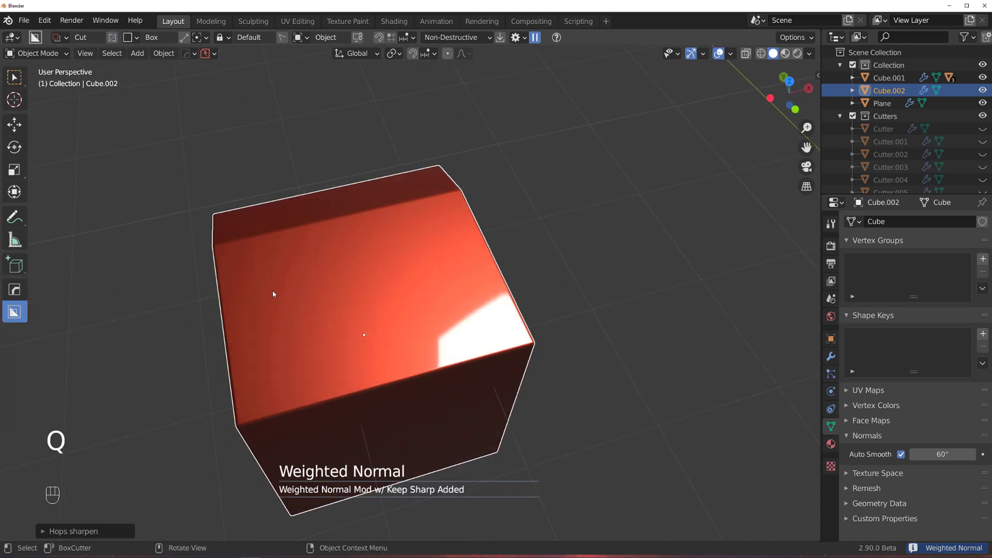
middle_click(450, 246)
middle_click(487, 243)
middle_click(509, 301)
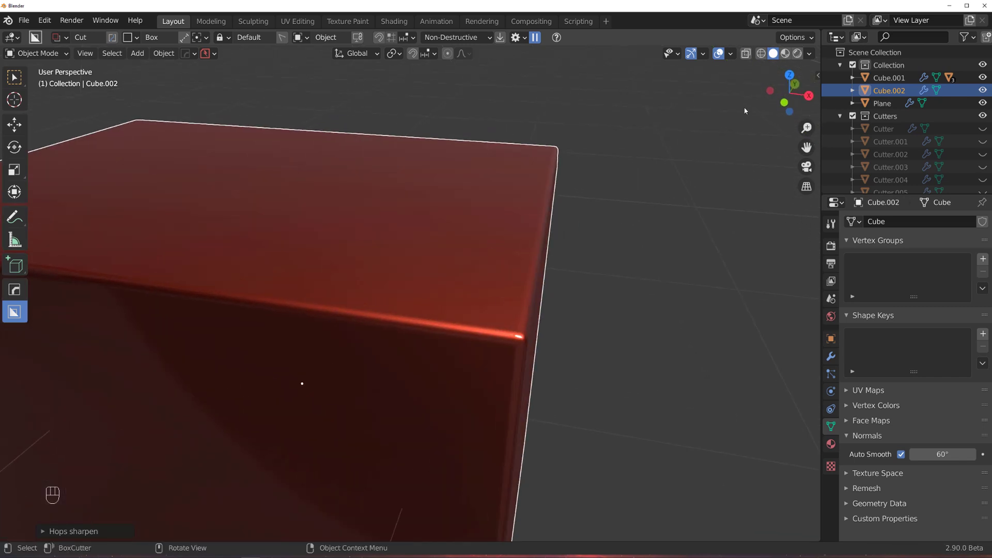
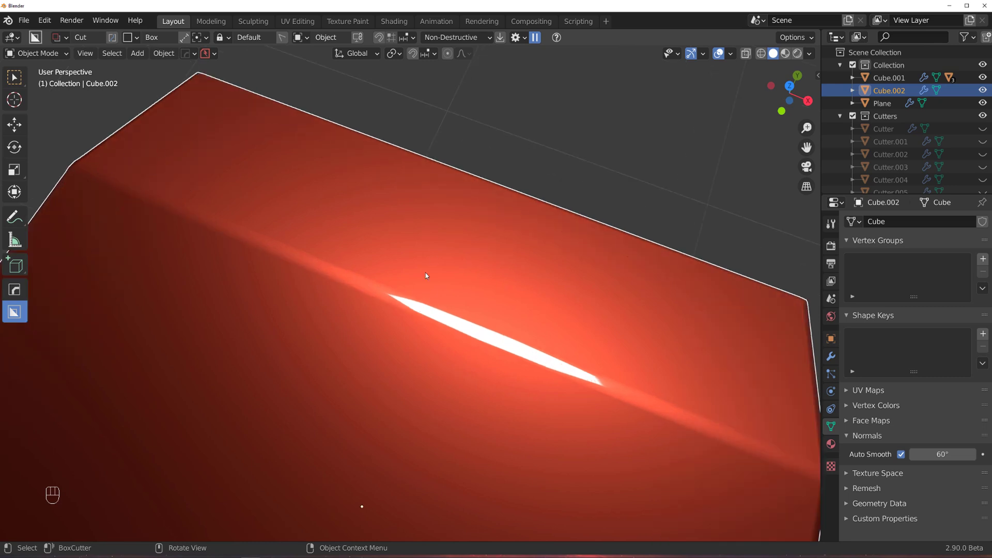
key(ctrl+`)
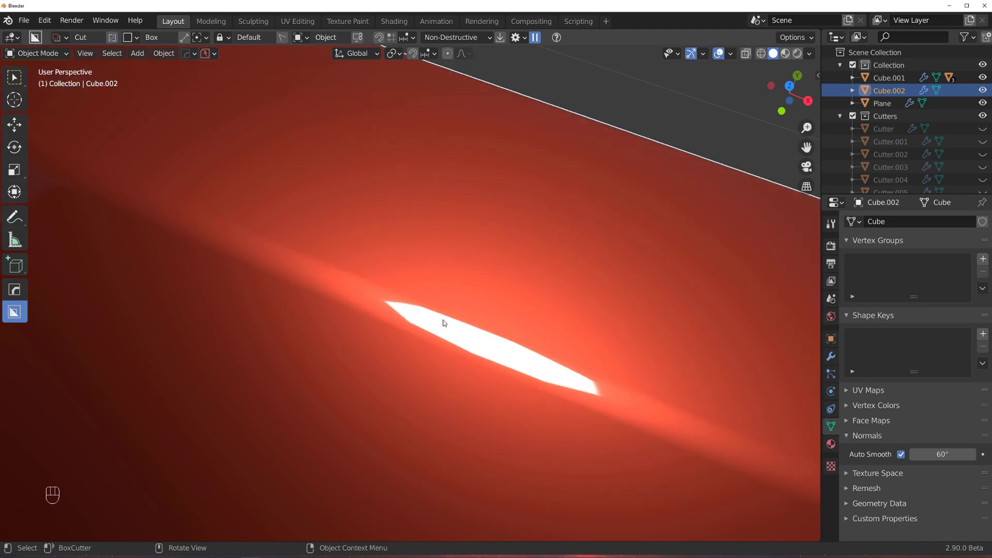
Step: Rerun HardOps Sharpen on Cube.002 at 30° with 60° auto smooth, then duplicate it as Cube.003
key(q)
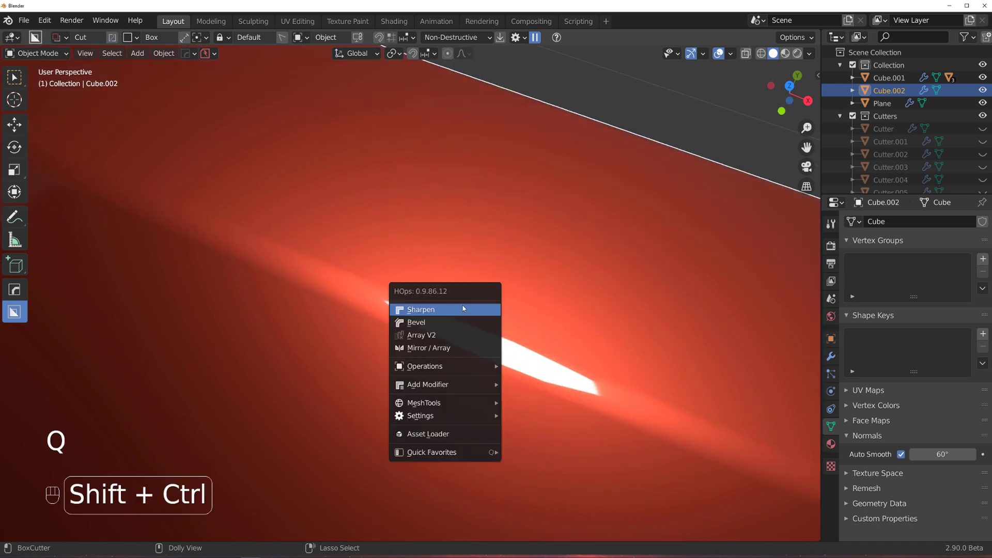
key(q)
key(q)
key(q)
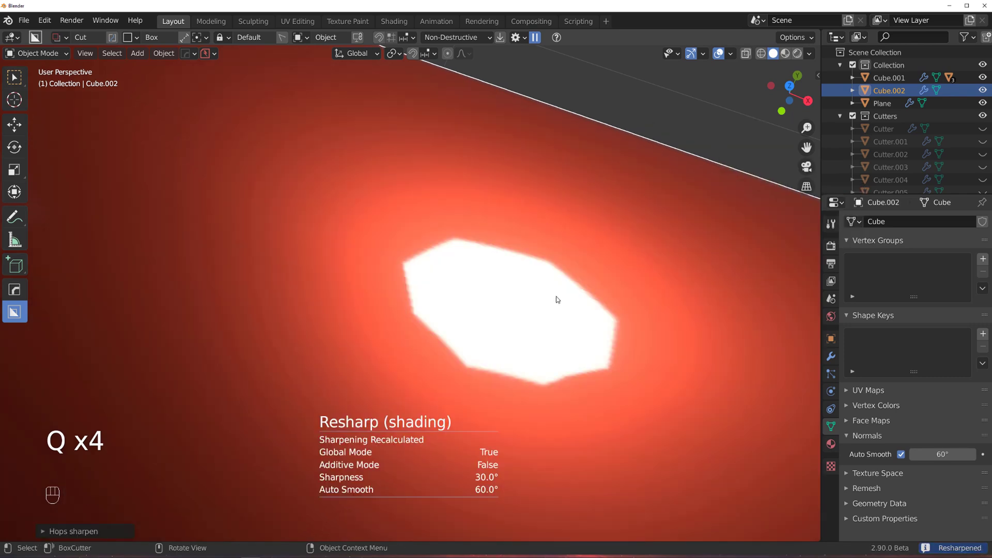
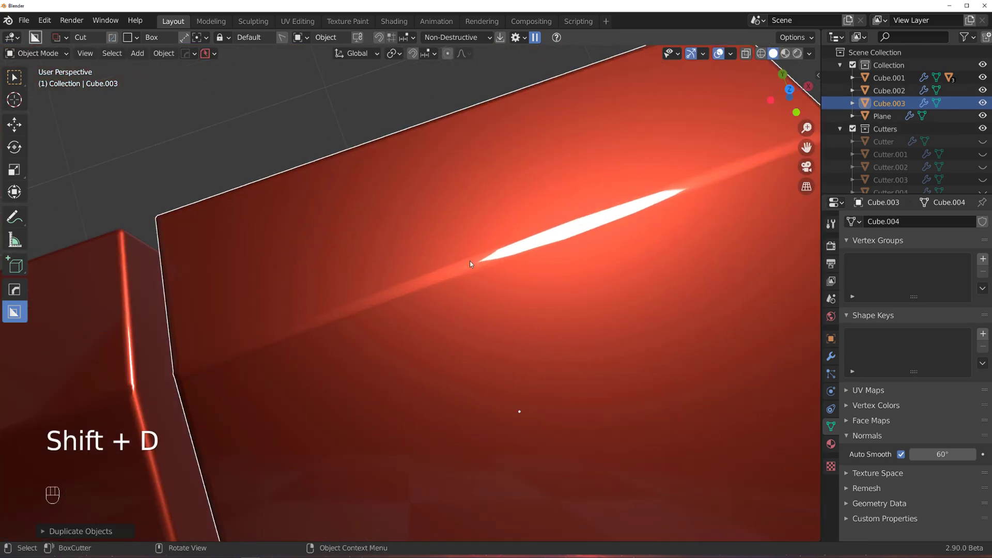
Step: Run Hard Ops Resharp on Cube.003 at 30° sharpness, 60° auto smooth, and dismiss the mode pie menu
key(Tab)
key(q)
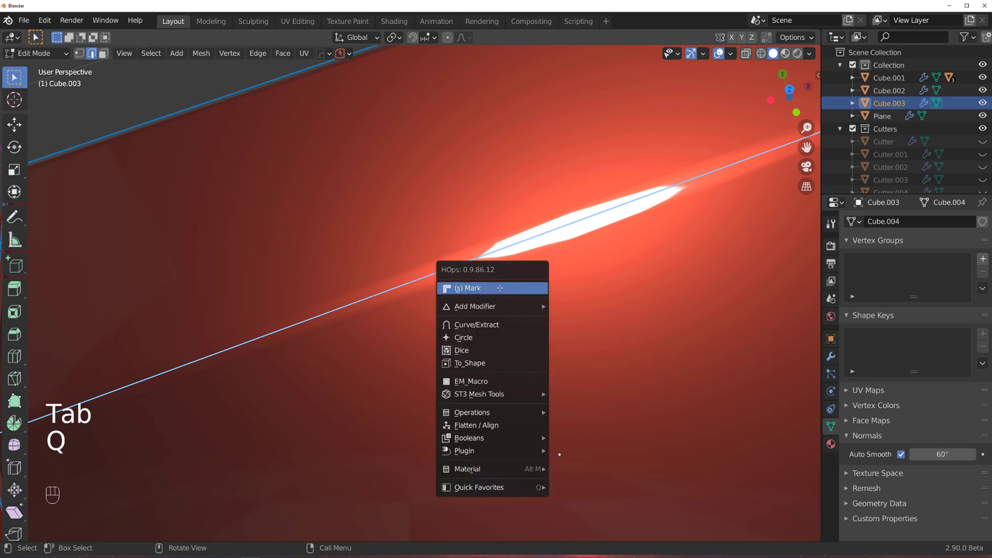
key(ctrl+`)
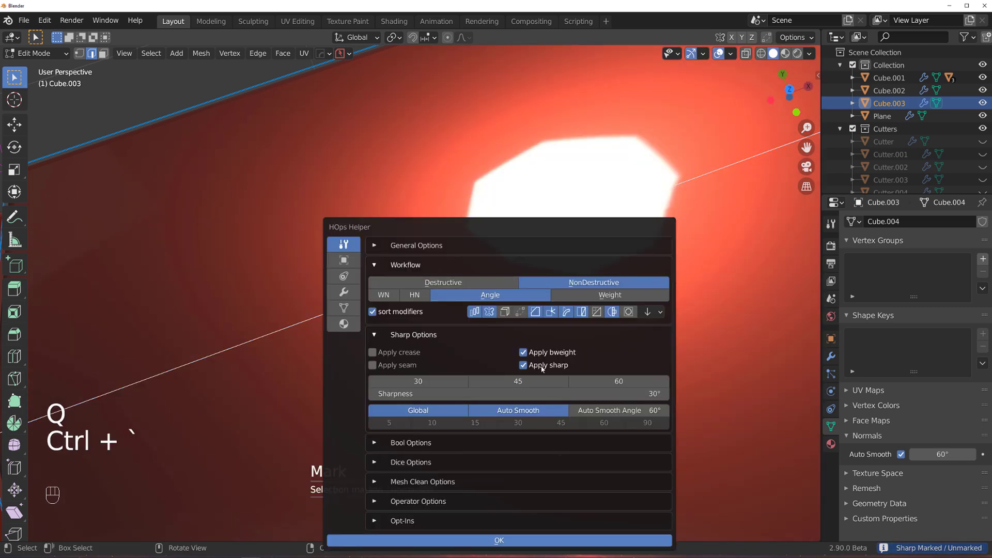
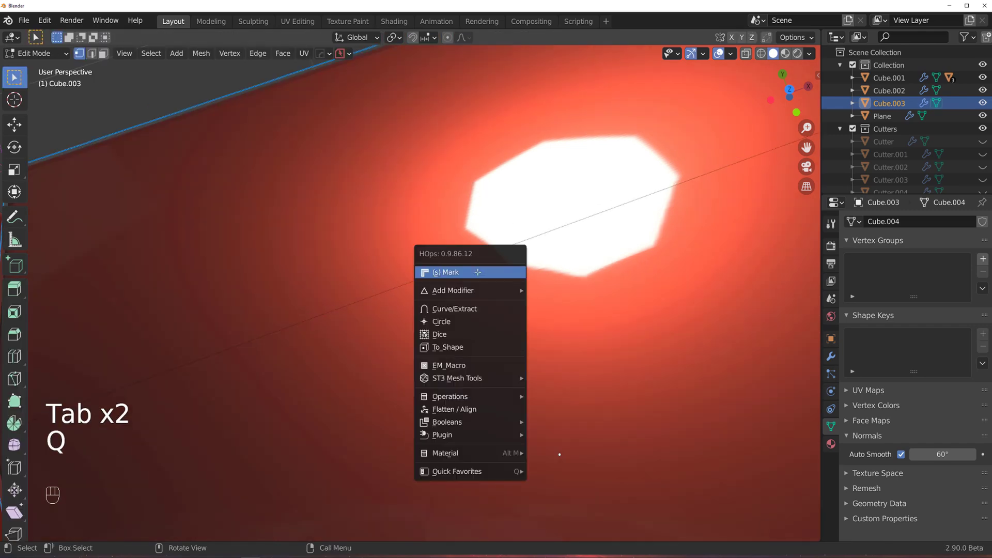
key(Tab)
key(q)
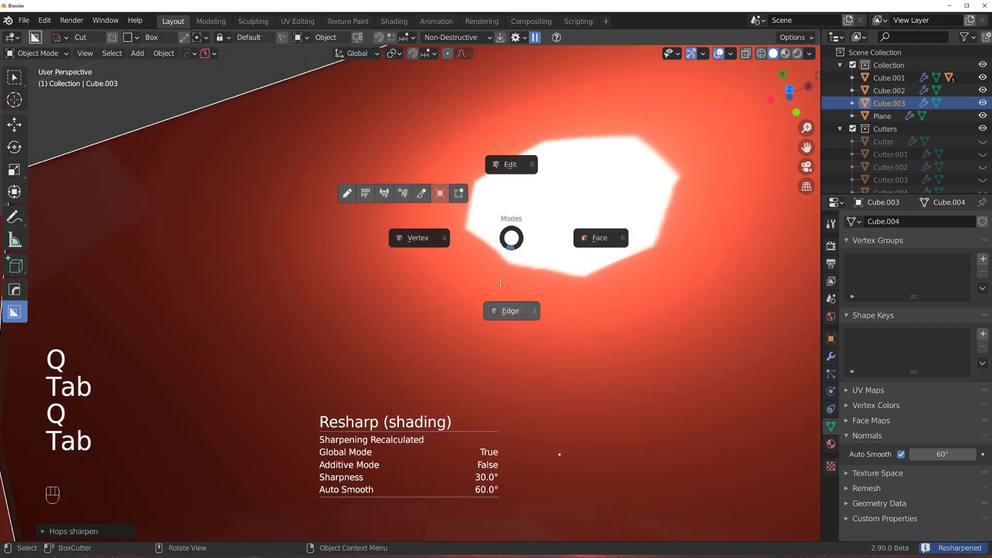
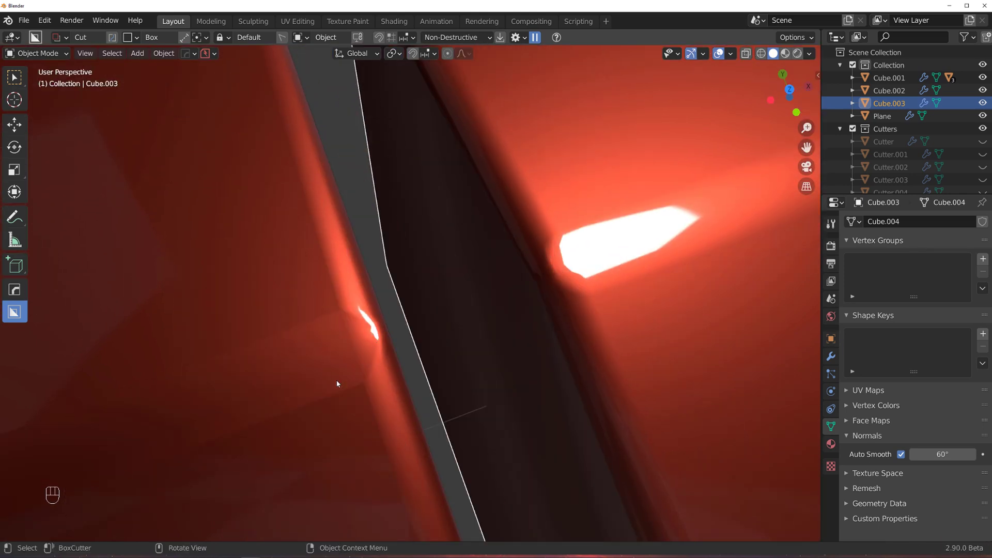
drag(388, 378, 474, 345)
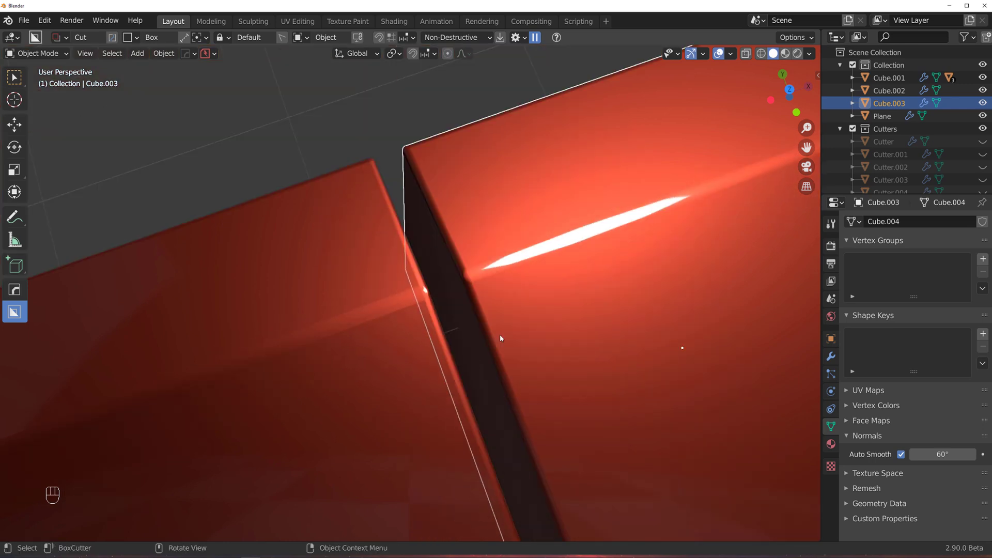
drag(529, 312, 536, 314)
drag(533, 320, 507, 186)
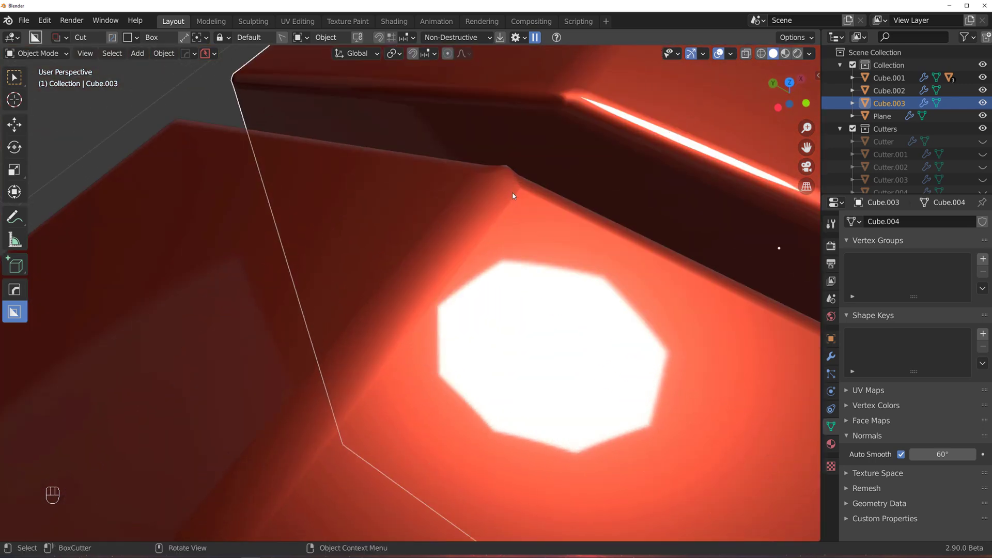
drag(520, 221, 469, 321)
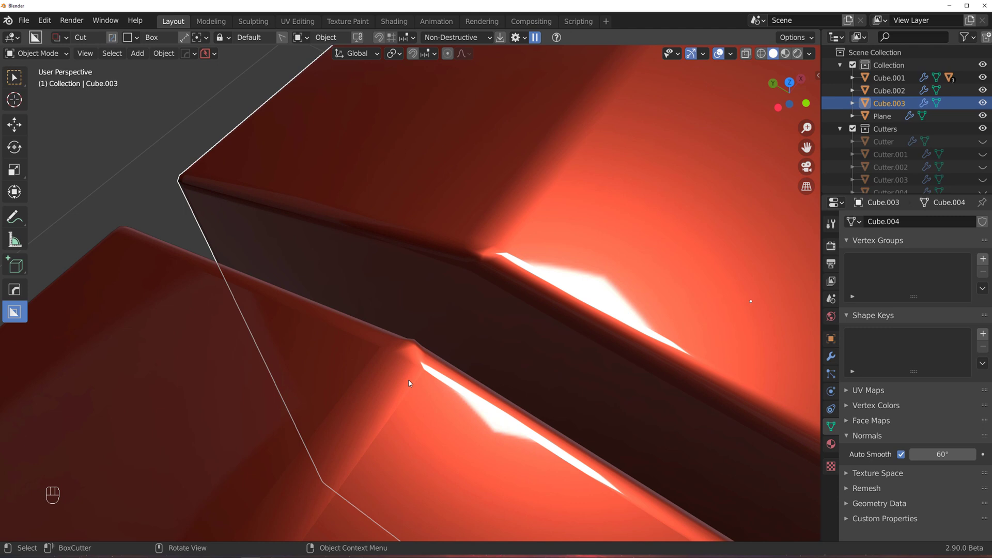
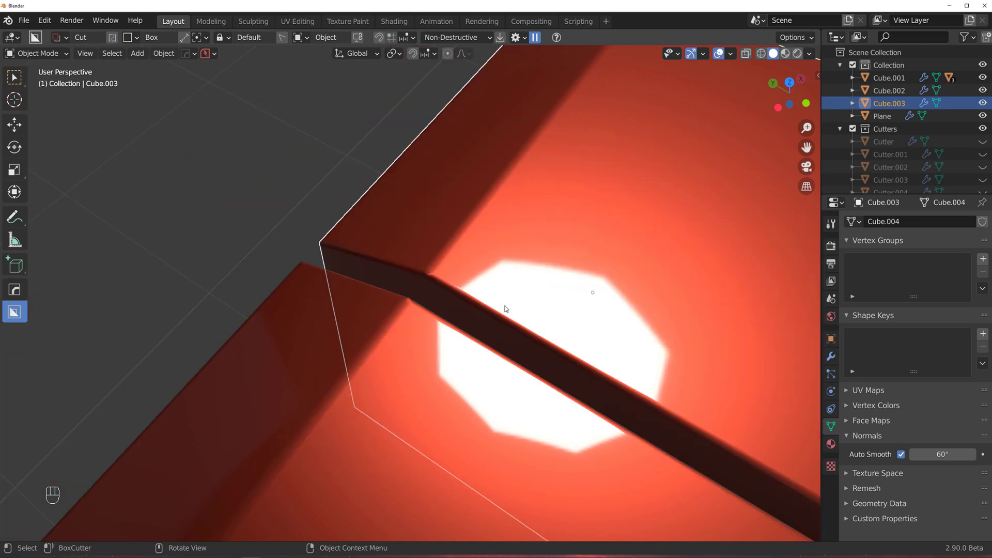
drag(540, 279, 393, 270)
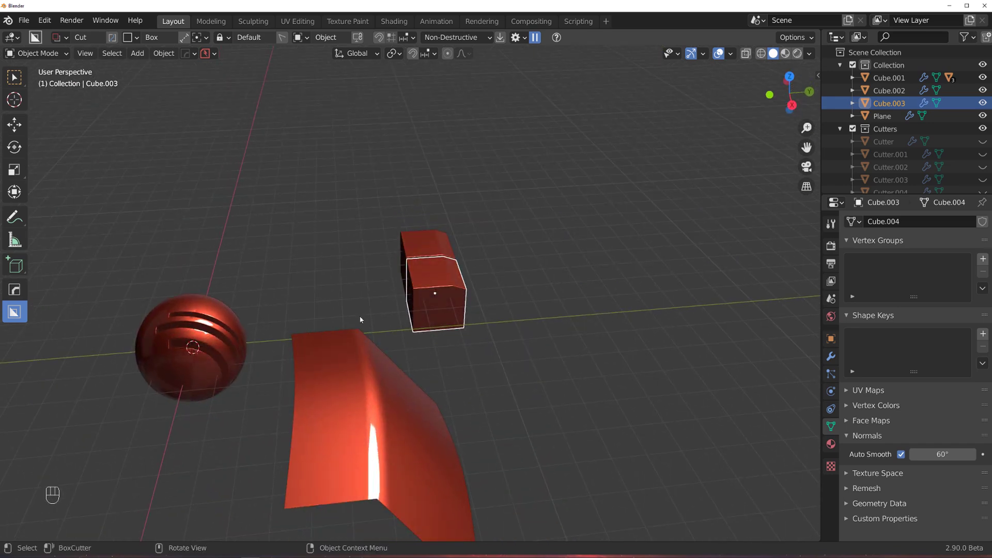
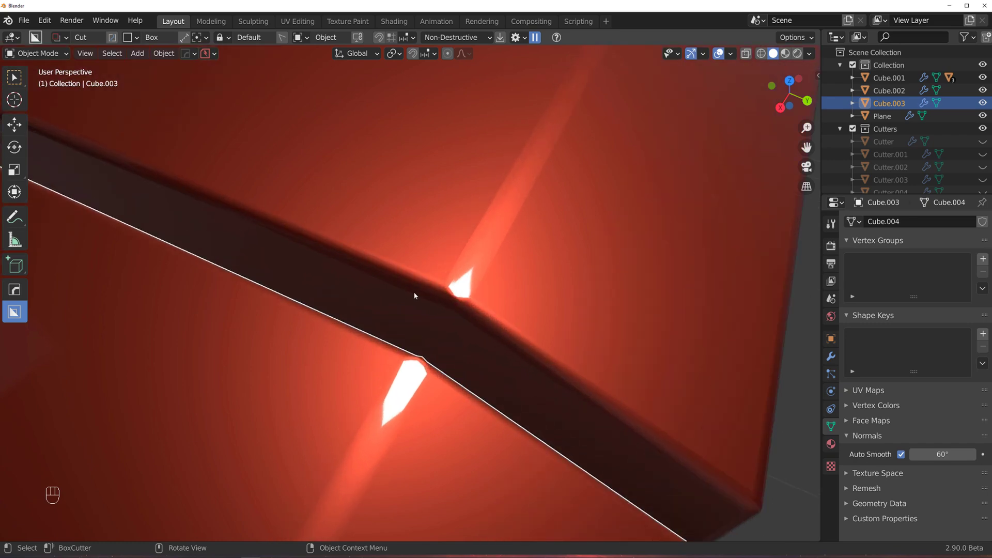
middle_click(439, 314)
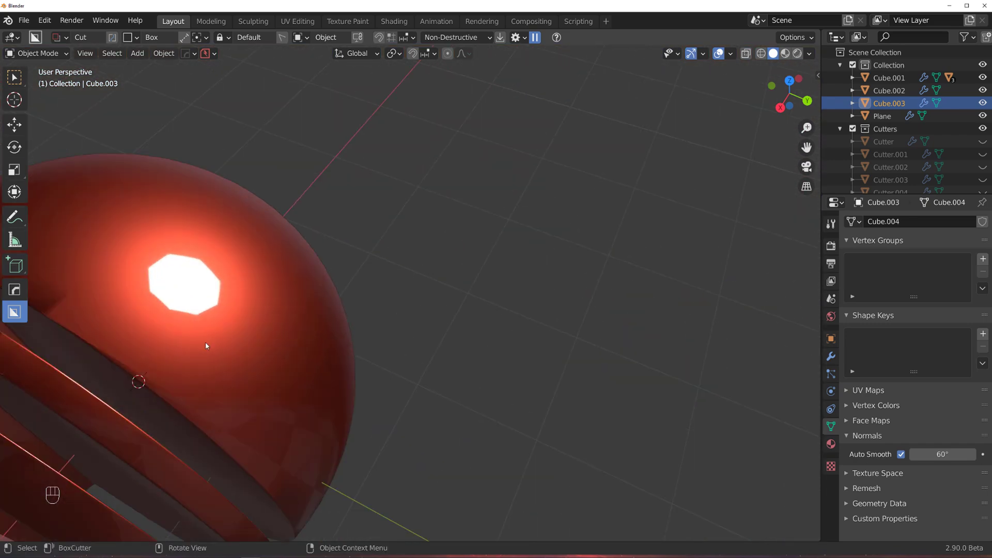
drag(250, 329, 649, 300)
drag(487, 282, 506, 286)
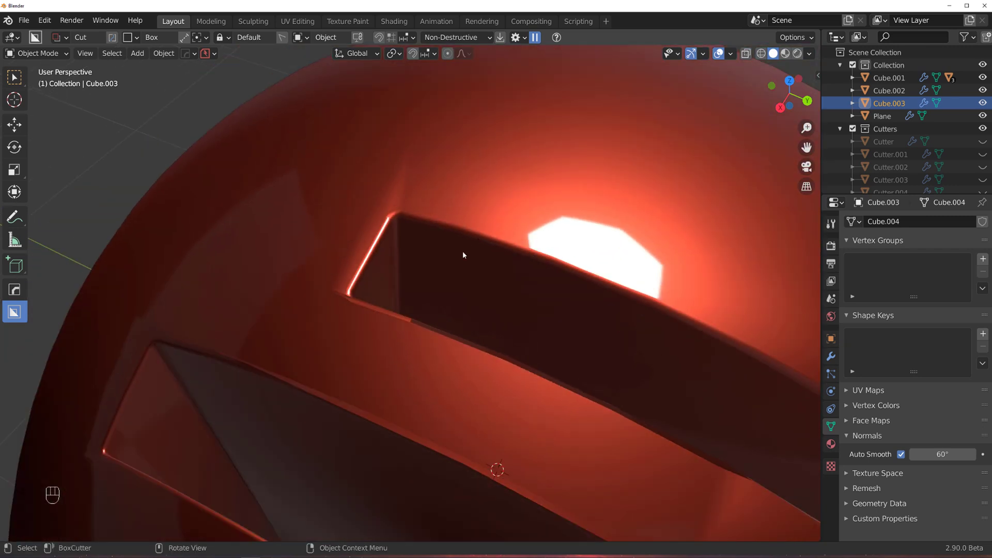
drag(473, 283, 508, 273)
drag(534, 380, 468, 174)
middle_click(415, 296)
middle_click(646, 222)
middle_click(194, 311)
key(q)
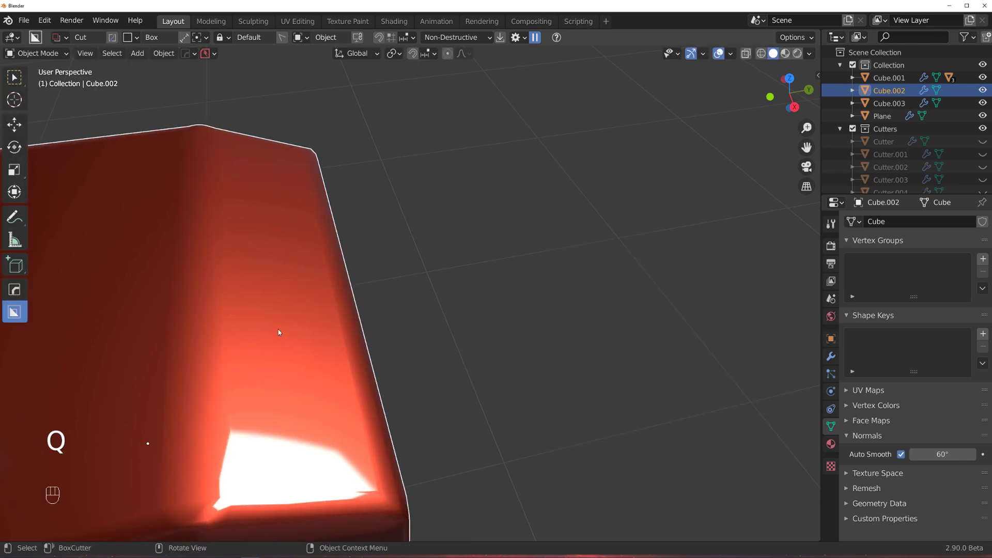
drag(377, 332, 387, 332)
drag(388, 332, 437, 318)
click(348, 311)
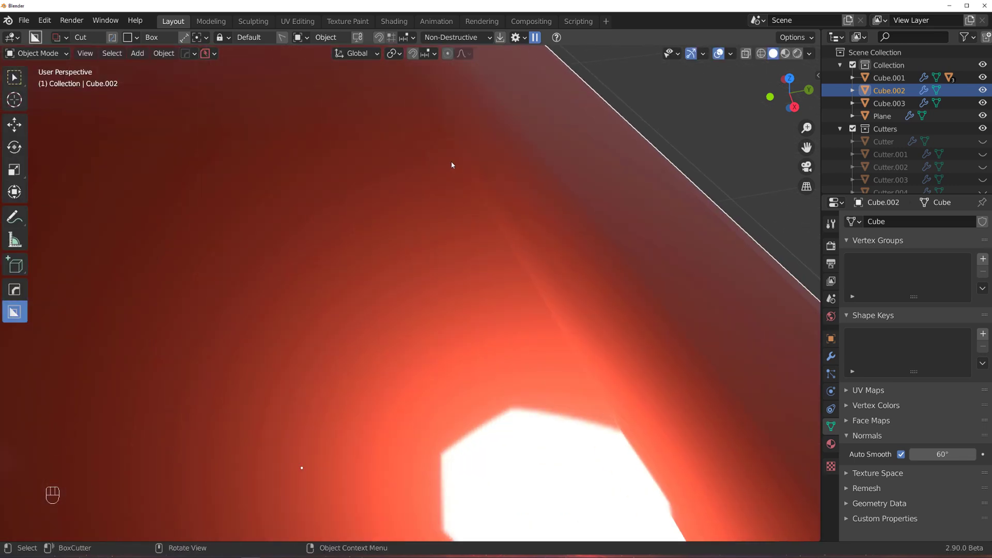
drag(540, 317, 434, 321)
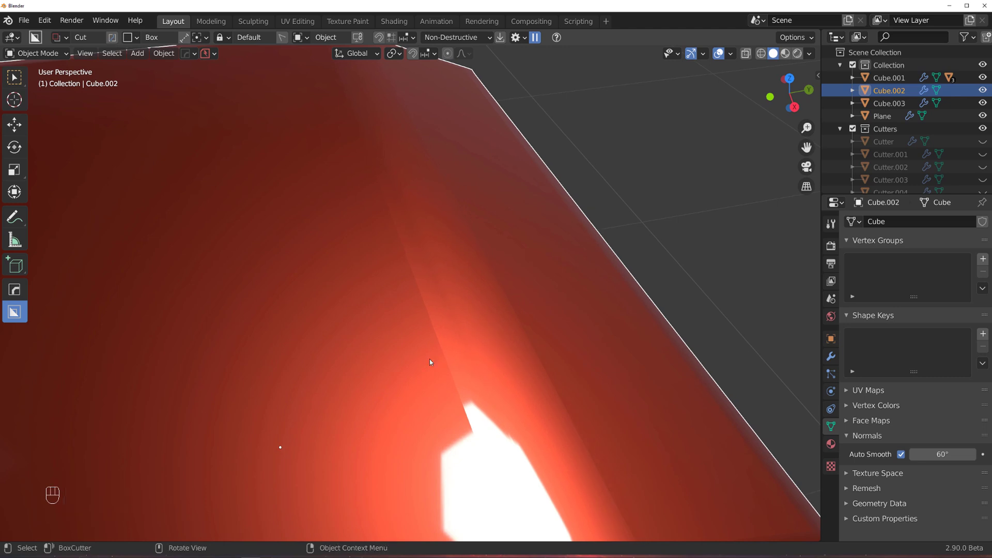
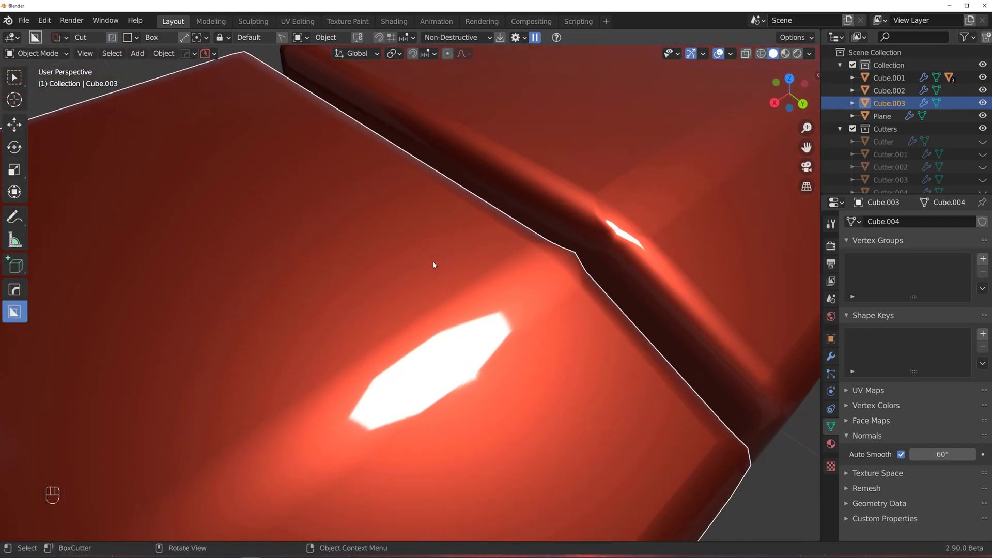
middle_click(519, 284)
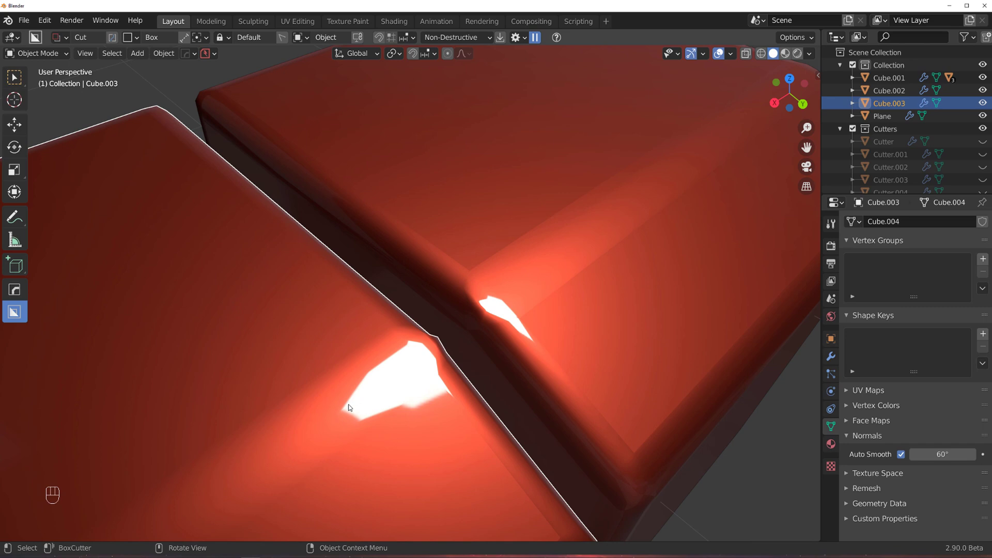
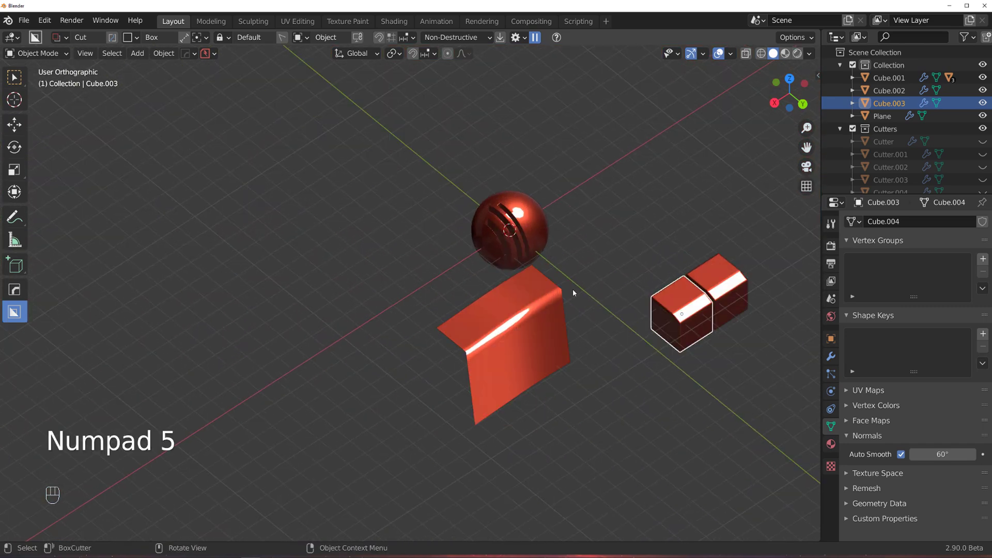
Step: Bring the slotted sphere into close-up focus in the viewport
drag(561, 279, 593, 293)
key(KP_5)
drag(609, 279, 439, 225)
key(ctrl+`)
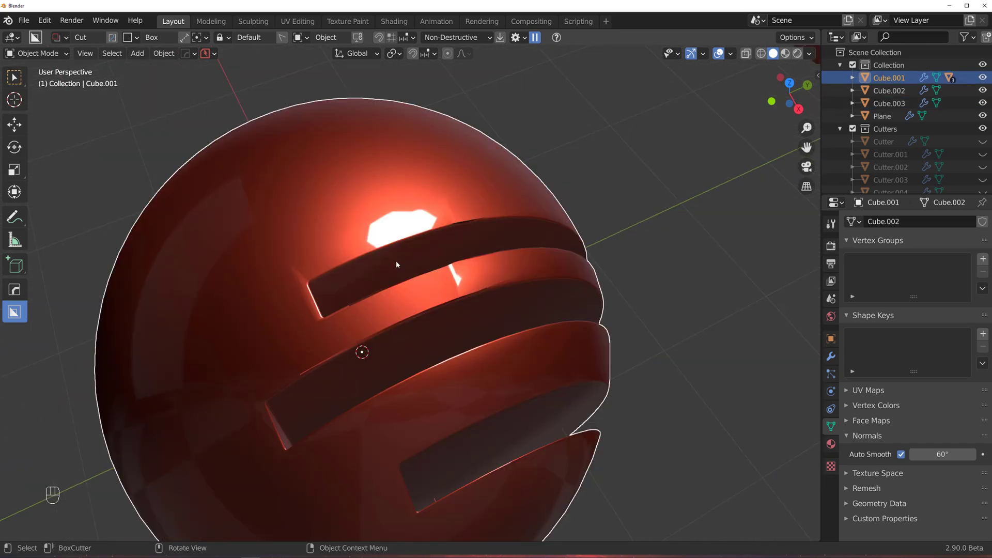
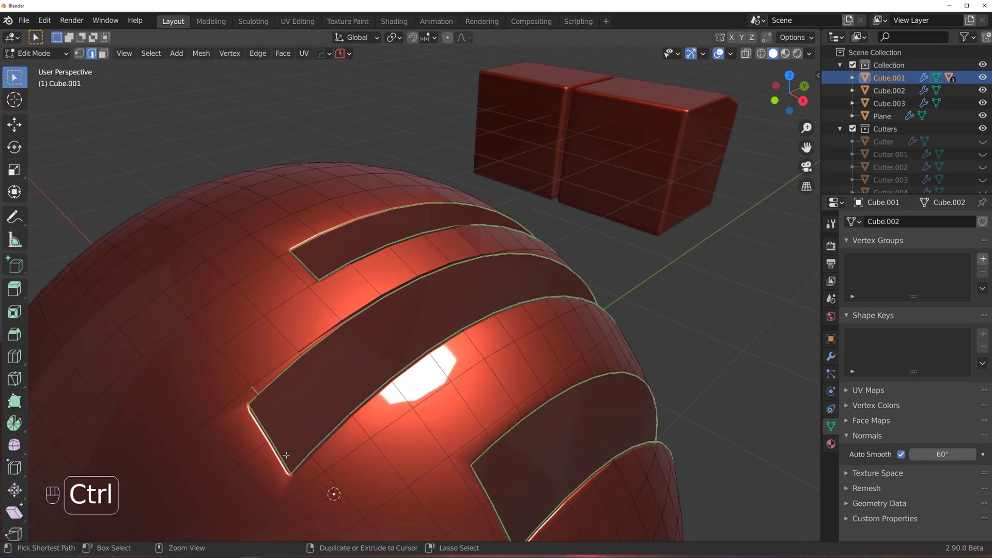
Step: Clear the sharp marks on the sphere's slot edge loops so the rims shade smoothly
key(Tab)
key(q)
key(ctrl+`)
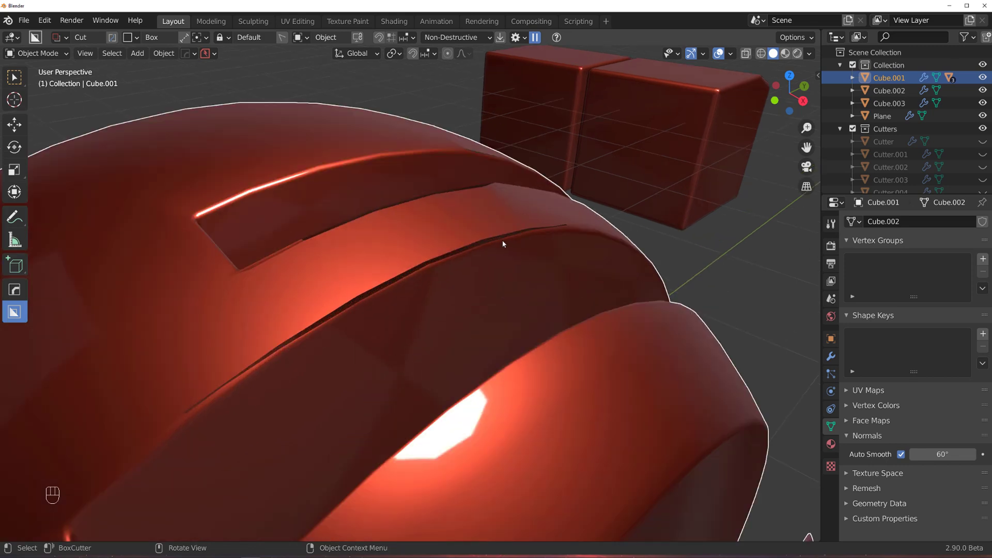
Step: Enable Apply seam and Apply bweight in HOps Helper's sharpening options and check the sphere's shading
click(471, 259)
key(q)
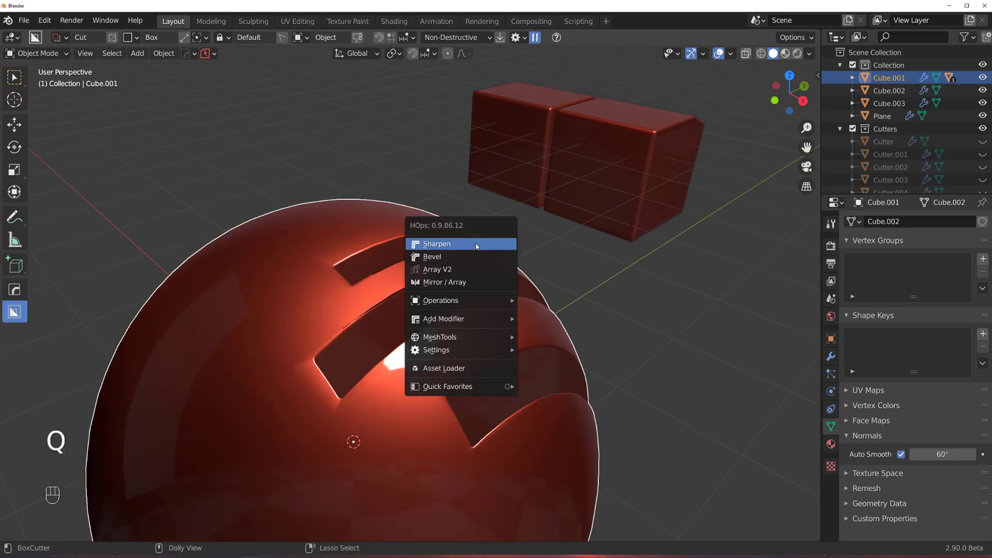
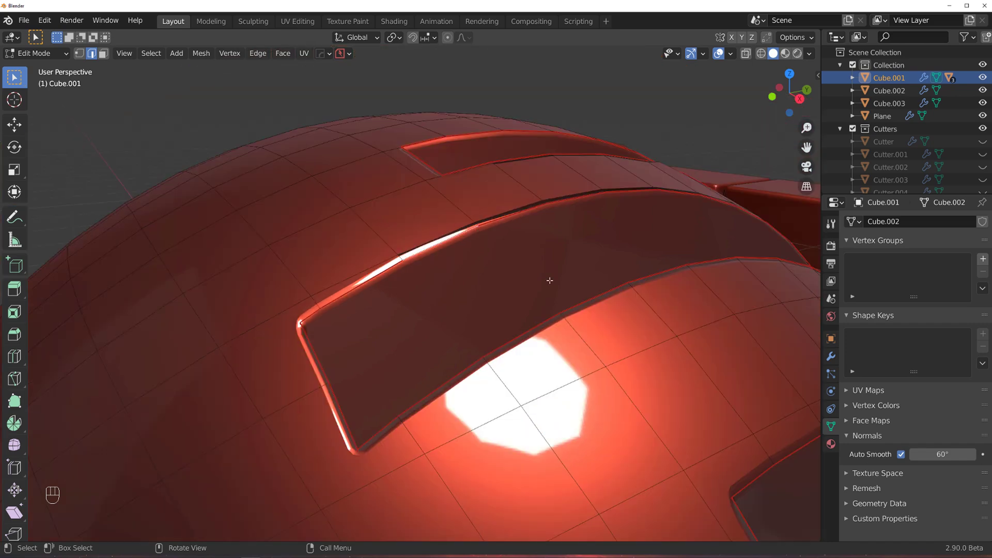
key(Tab)
key(ctrl+`)
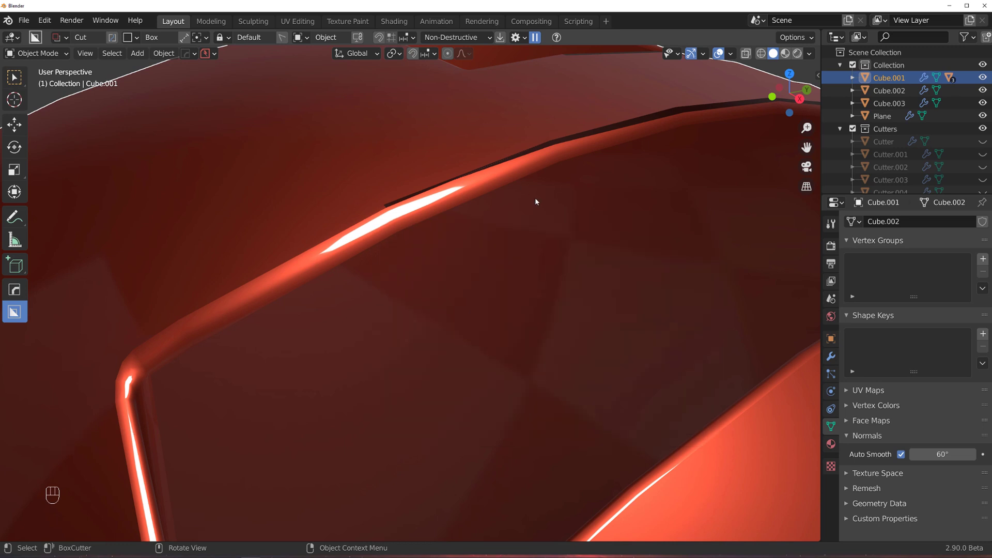
key(ctrl+`)
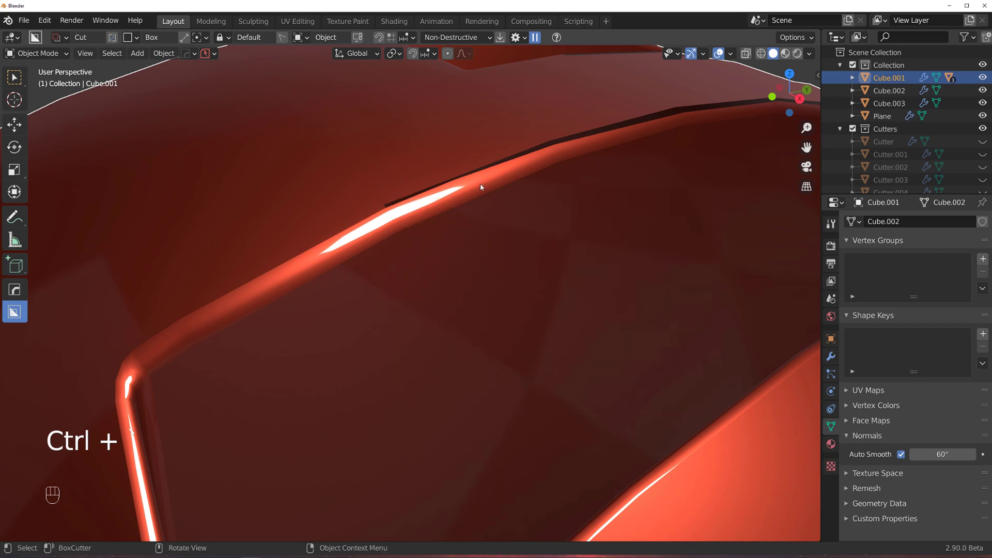
key(ctrl+`)
Step: Select all slot edges, mark them sharp and rerun Sharpen at 30° with seams and bevel weights
key(Tab)
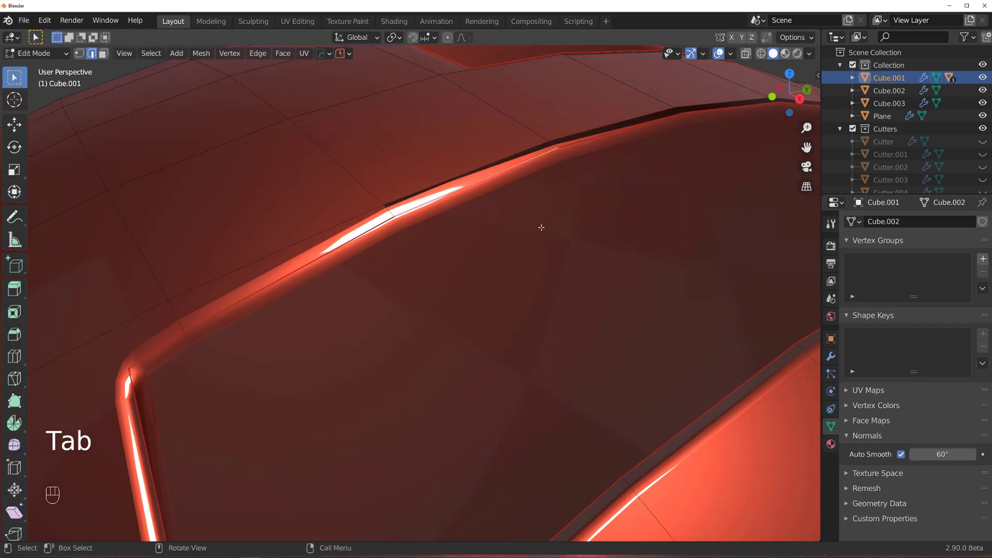
key(a)
key(q)
key(ctrl+`)
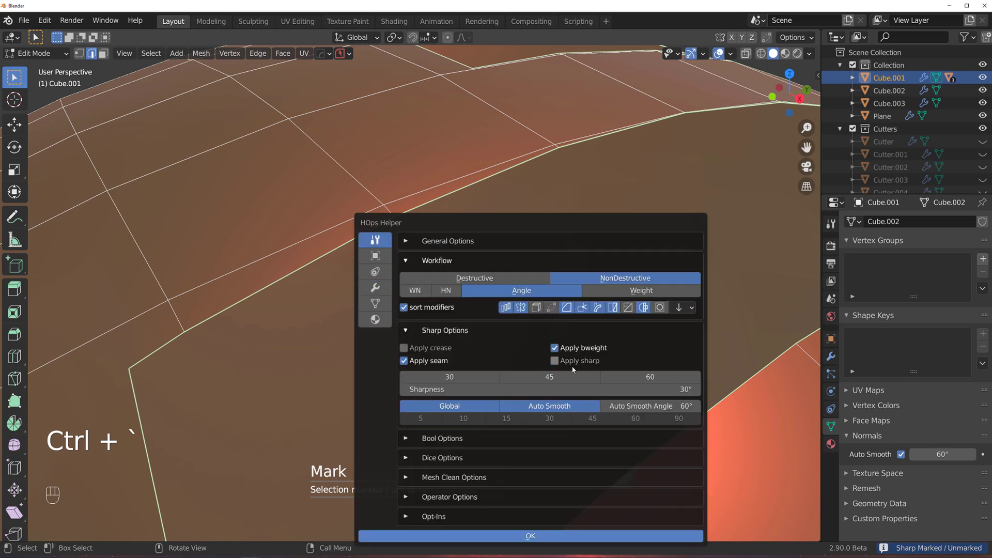
key(Tab)
key(q)
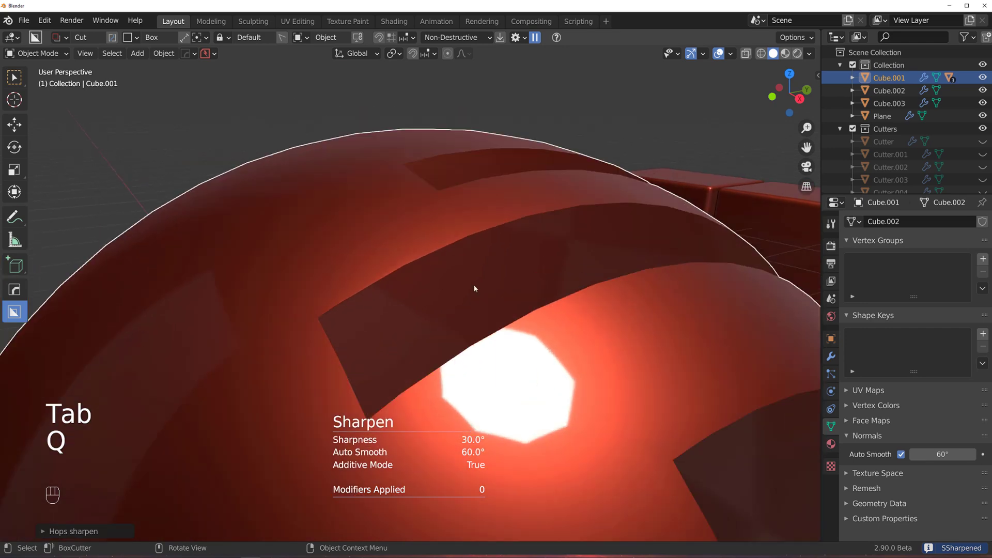
Step: Change the sphere's Bevel modifier Limit Method in HOps Helper so the slot rims get bevelled
drag(500, 261, 441, 251)
key(ctrl+`)
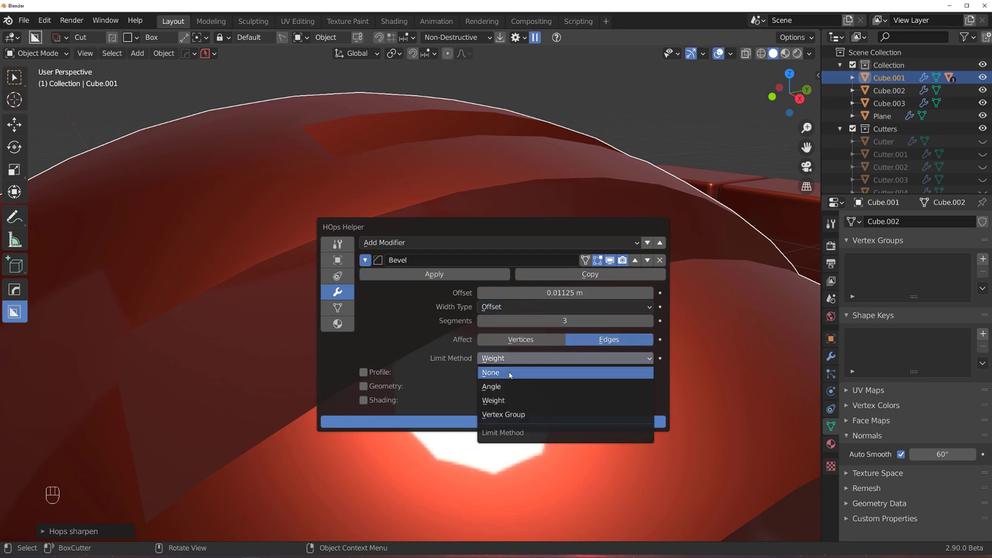
drag(461, 256, 547, 287)
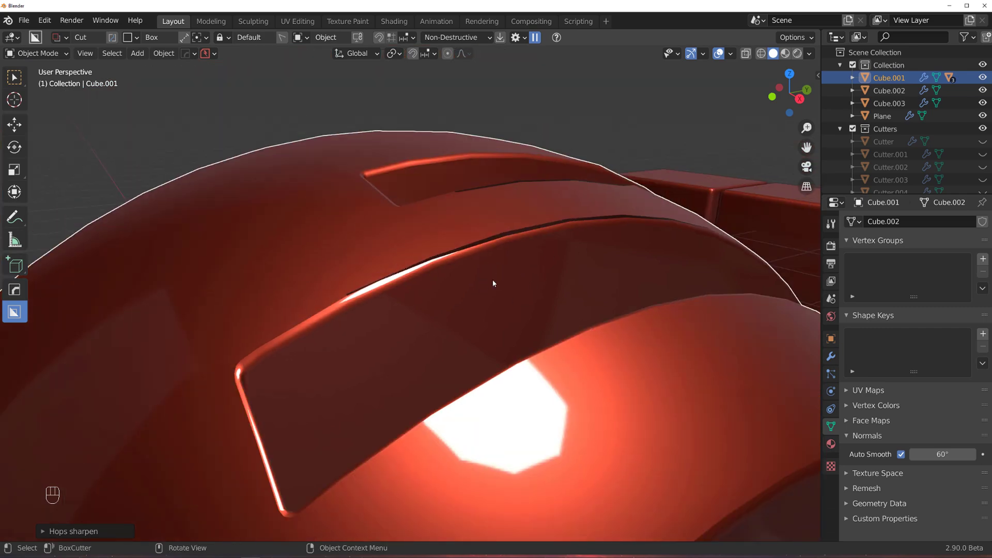
Step: Orbit and zoom around the sphere to inspect the bevelled slot rims, then zoom back out
drag(563, 268, 588, 298)
drag(579, 328, 355, 228)
drag(435, 241, 363, 217)
drag(439, 277, 362, 250)
middle_click(503, 226)
drag(355, 241, 403, 268)
drag(384, 270, 468, 316)
key(KP_5)
key(KP_5)
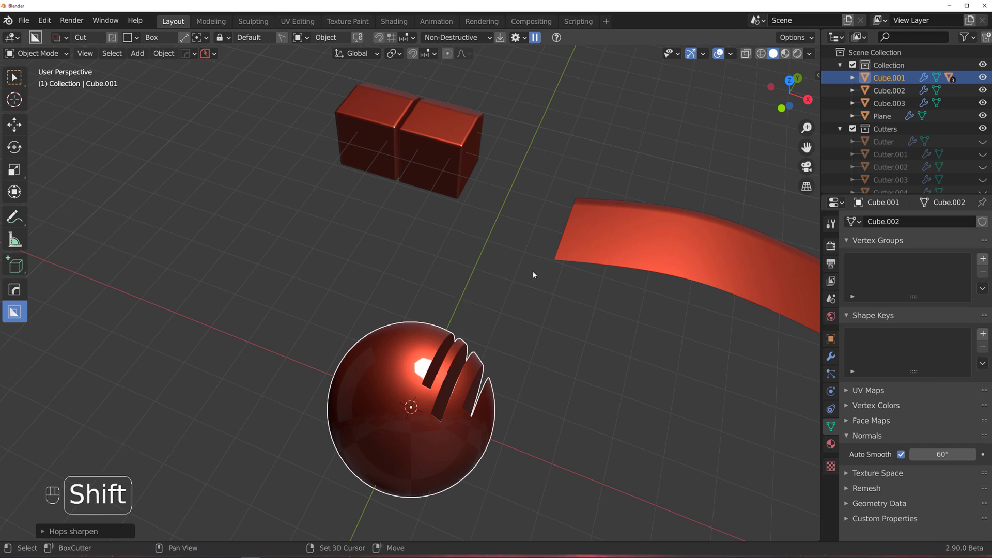
drag(491, 280, 324, 274)
drag(554, 277, 415, 243)
drag(412, 302, 381, 254)
drag(523, 259, 488, 262)
drag(357, 285, 442, 285)
drag(432, 262, 486, 319)
drag(468, 277, 407, 241)
drag(425, 251, 461, 250)
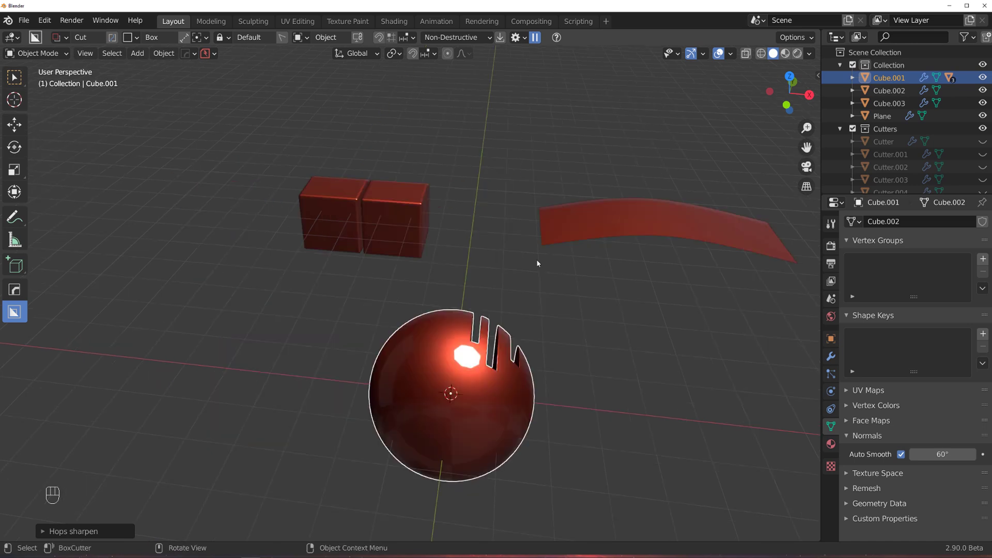